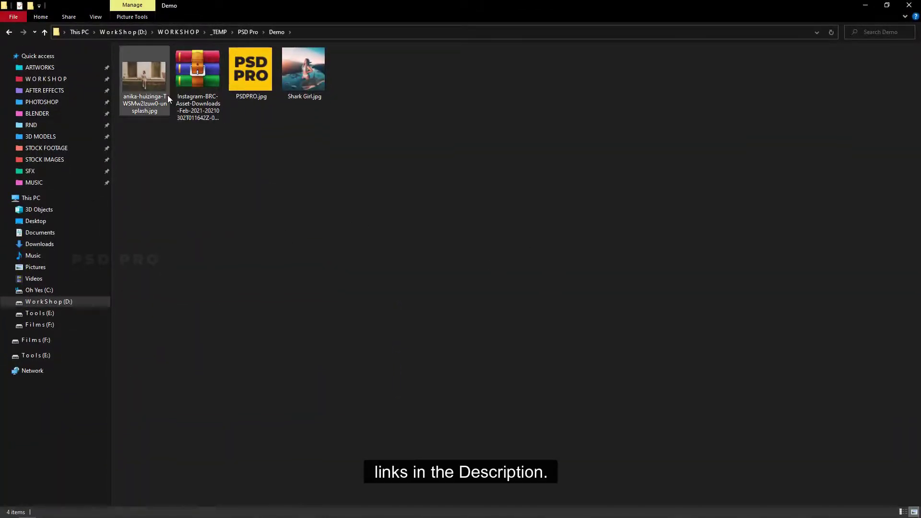
Extract the Instagram-BRC zip and browse down to the 01A_Feed_iOS_withoutStories folder.
right_click(209, 86)
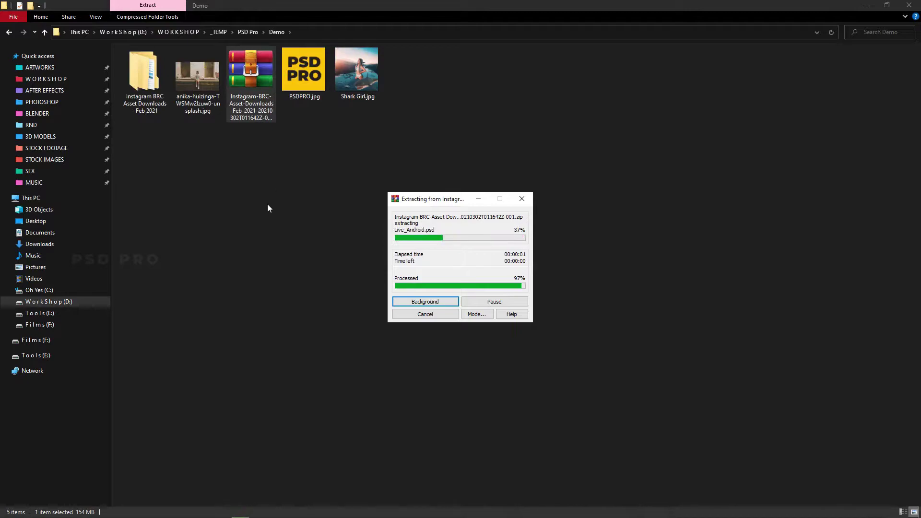
double_click(154, 99)
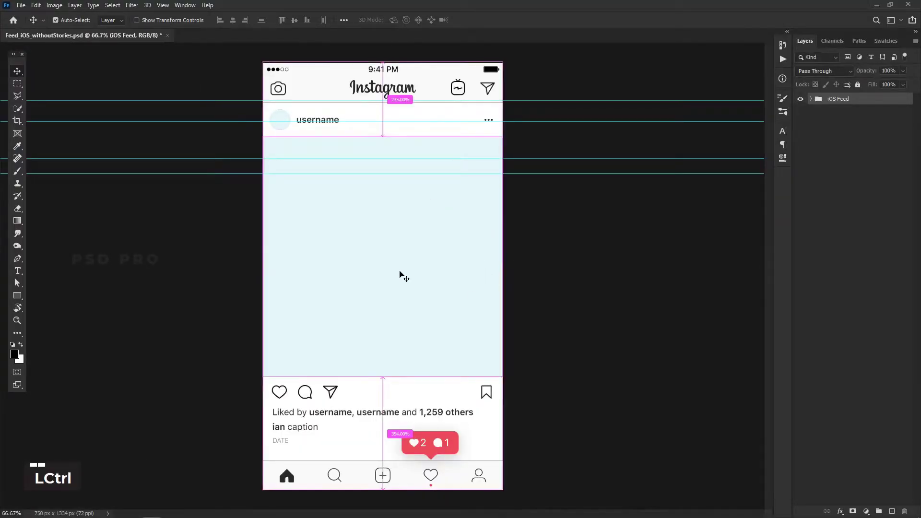
Hide the guides and delete the Nav Bar, Activity and Tab Bar layer groups.
key("ctrl+h")
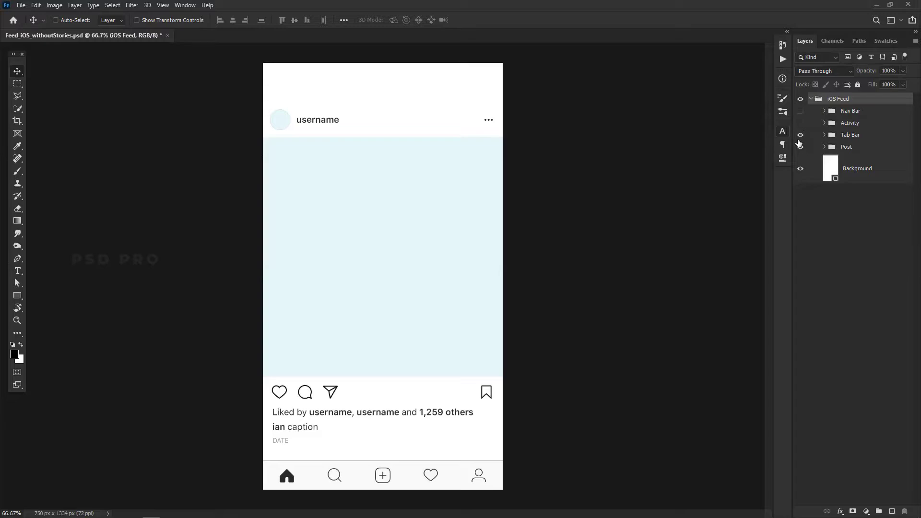
left_click(870, 115)
key("Delete")
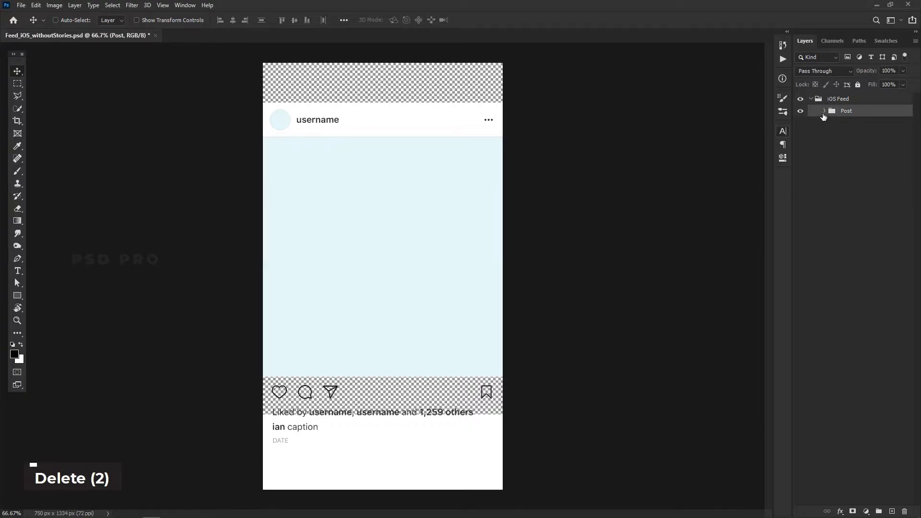
Duplicate the white background layer and move the copy up into the Post group.
key("shift+Up")
key("shift+Up")
key("shift+Up")
key("shift+Up")
key("shift+Up")
key("shift+Up")
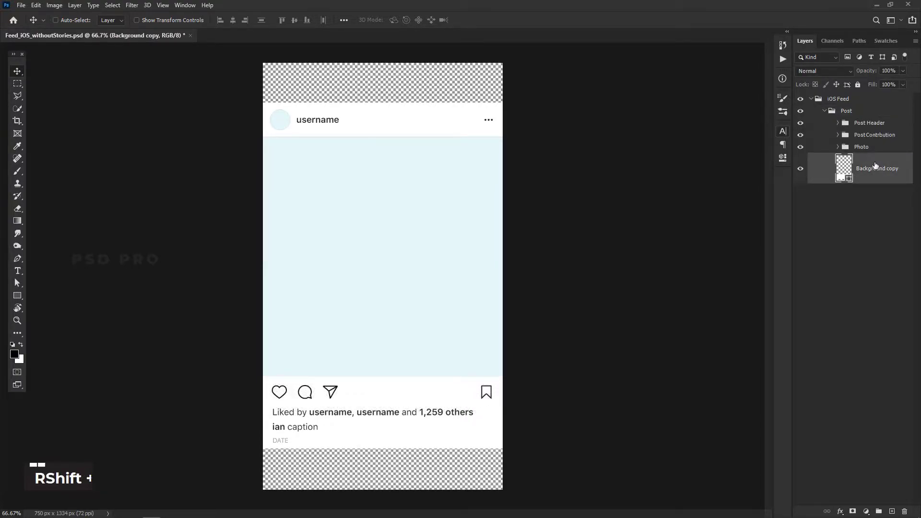
Create the Insta_Portrait document and move the Post Header group below the caption.
key("shift+Down")
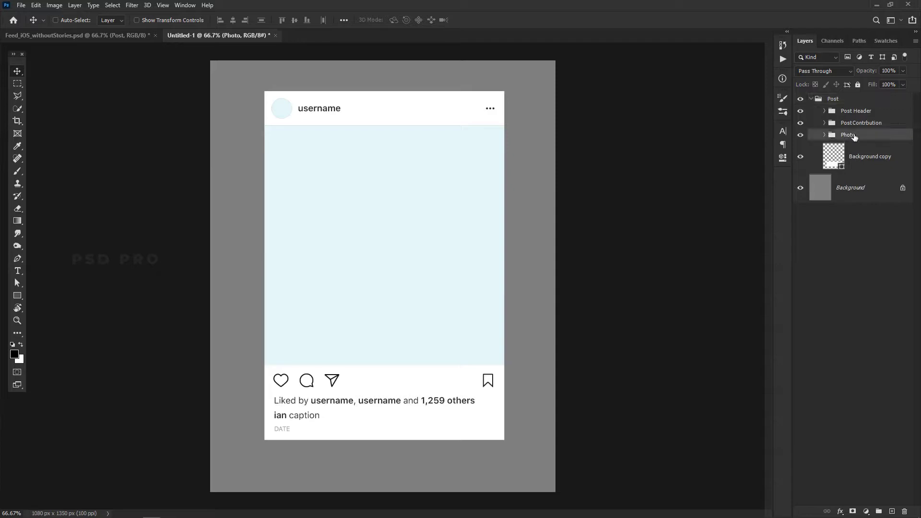
double_click(802, 114)
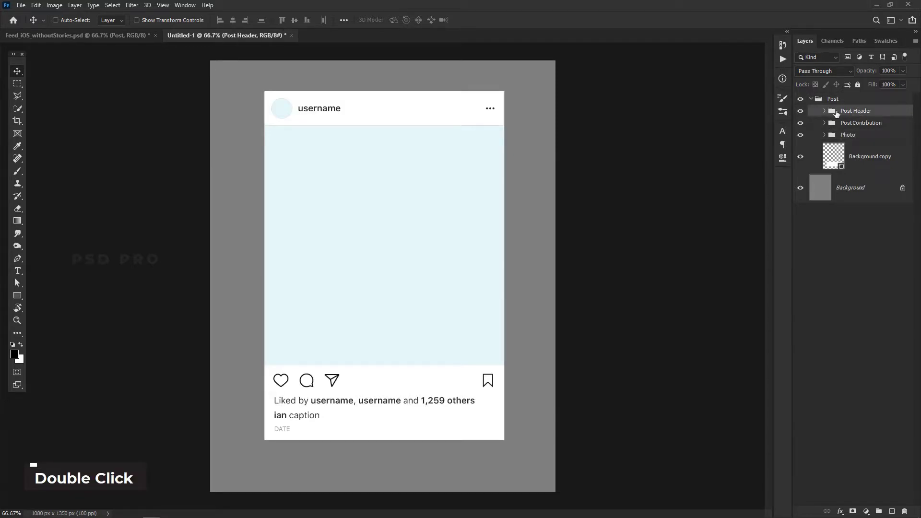
key("shift+Down")
key("shift+Down")
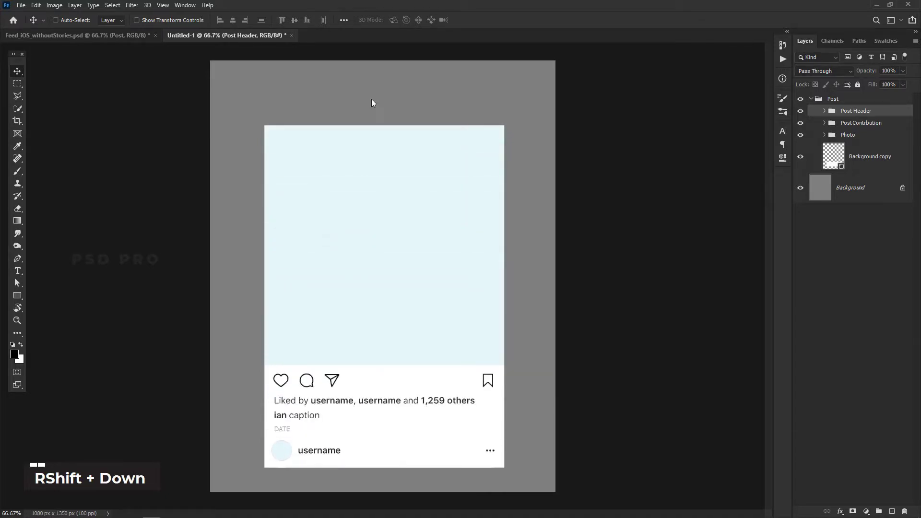
key("shift+Down")
key("shift+Up")
key("Down")
key("Down")
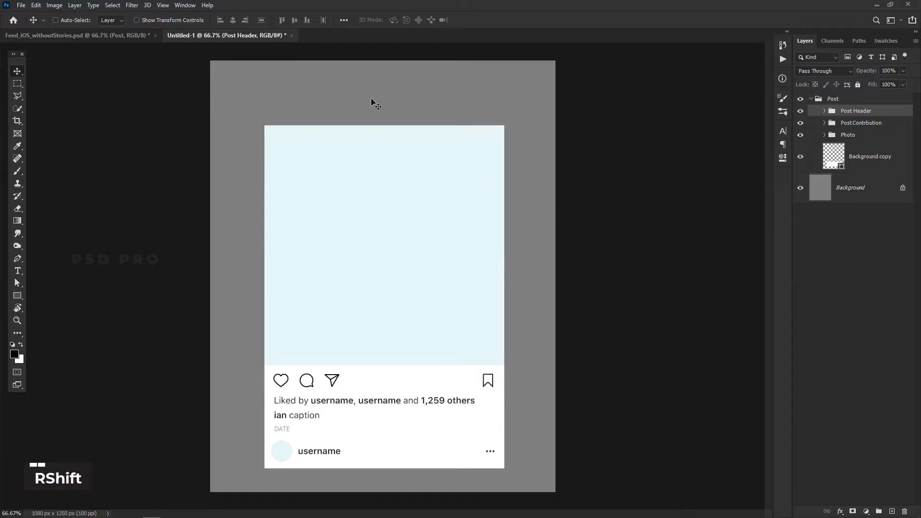
key("Down")
key("Down")
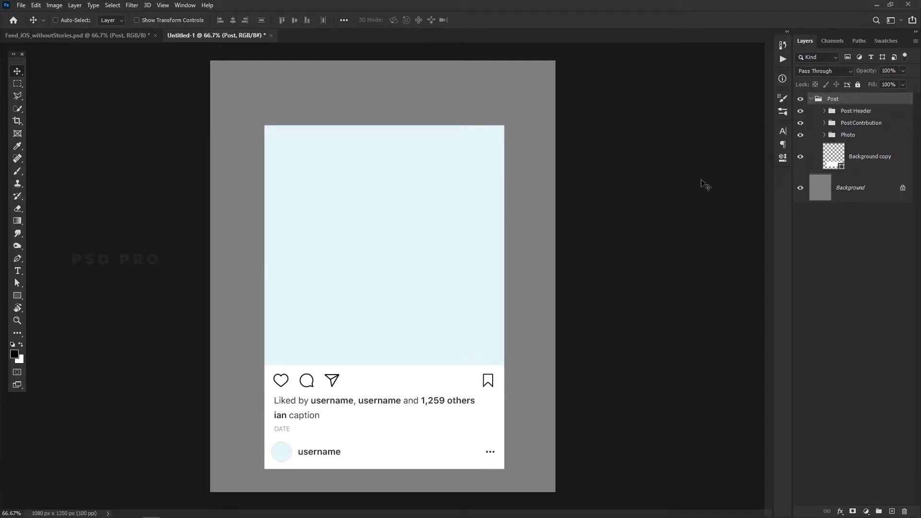
Free-transform the Post group to about 144% so it spans the canvas width.
key("ctrl+t")
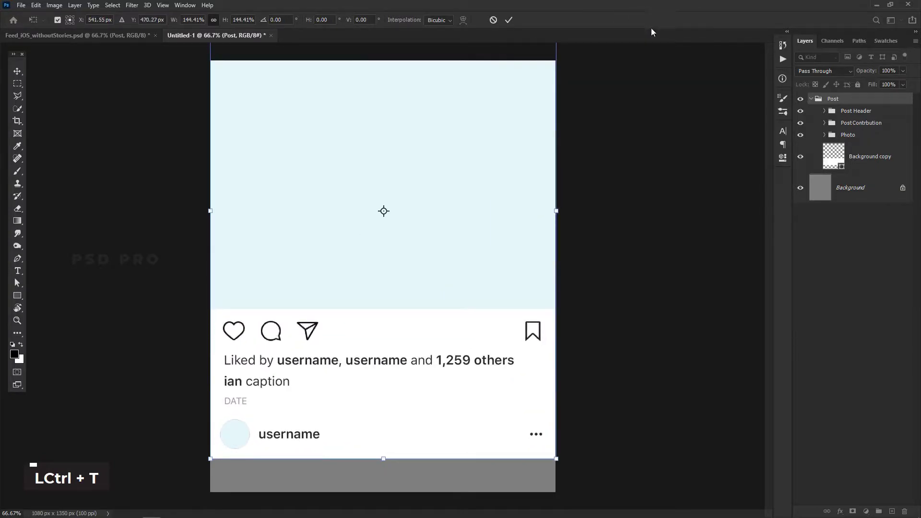
key("Return")
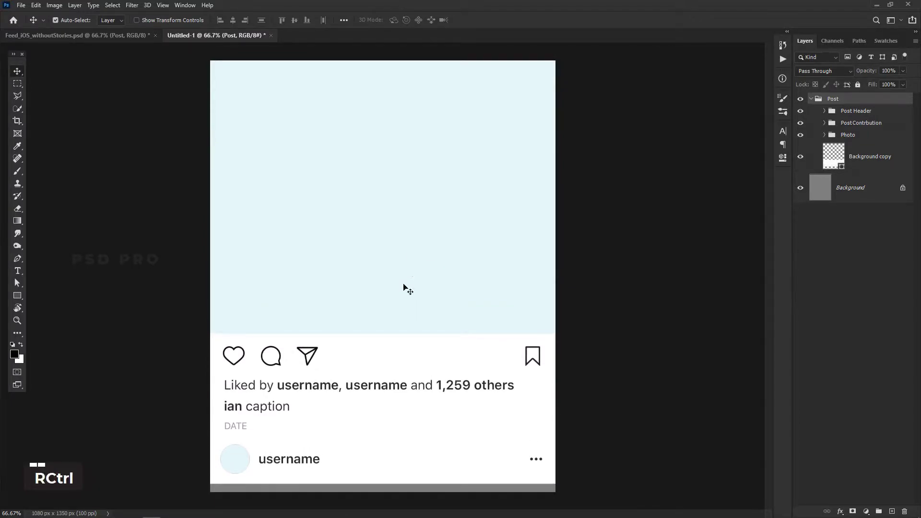
key("ctrl+-")
key("ctrl+-")
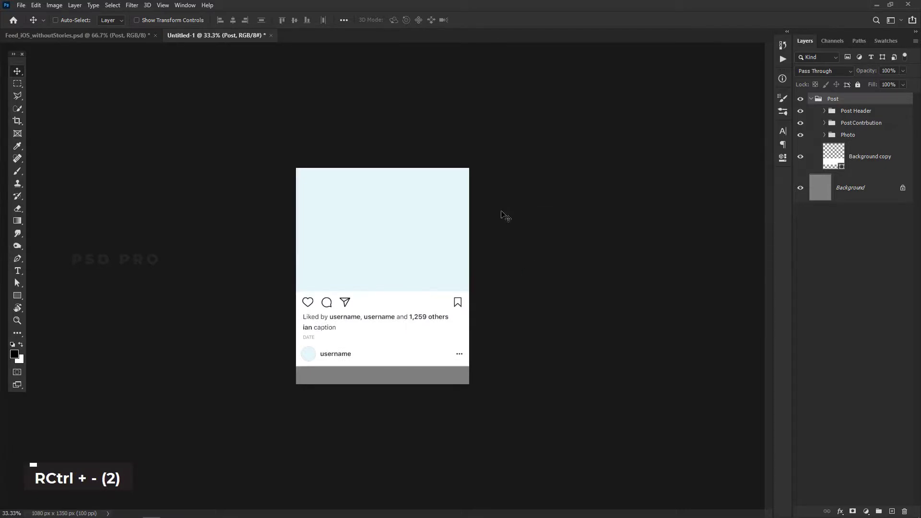
Place the anika-huizinga ledge photo from the Demo folder into Untitled-1 as a layer.
key("alt+Tab")
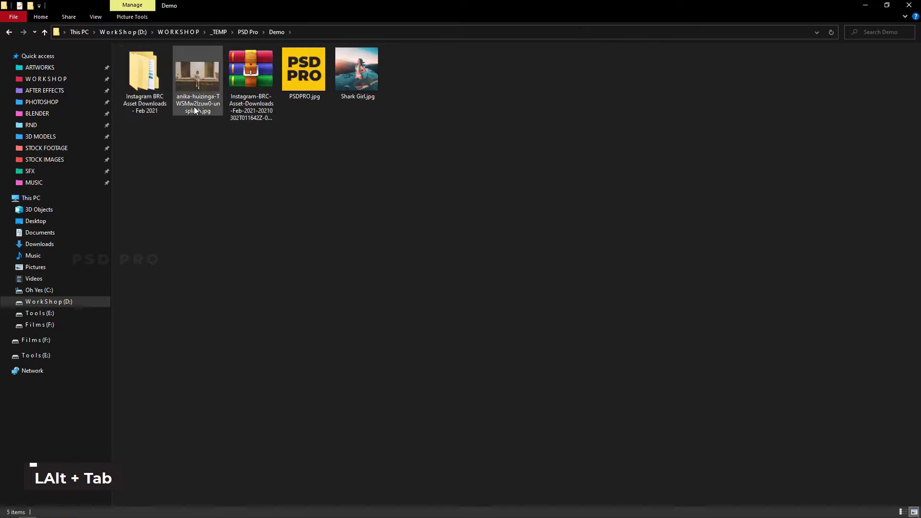
double_click(197, 106)
key("alt+Tab")
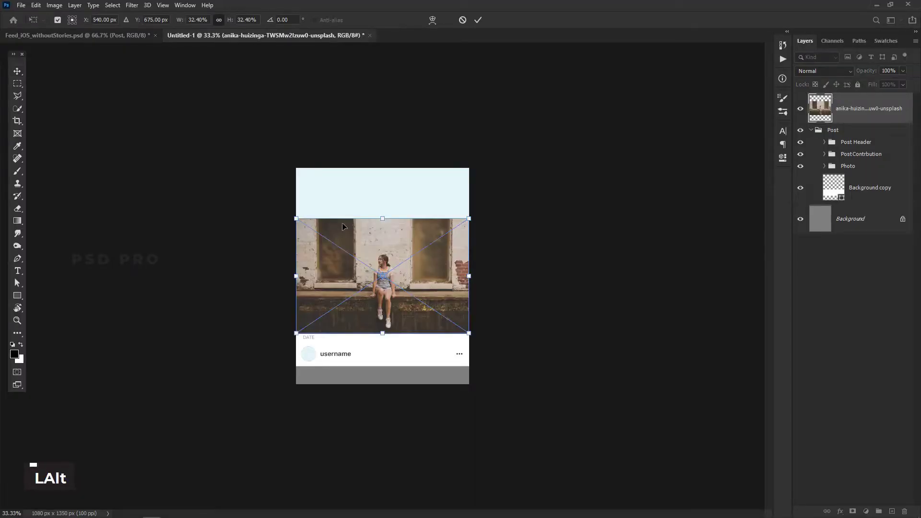
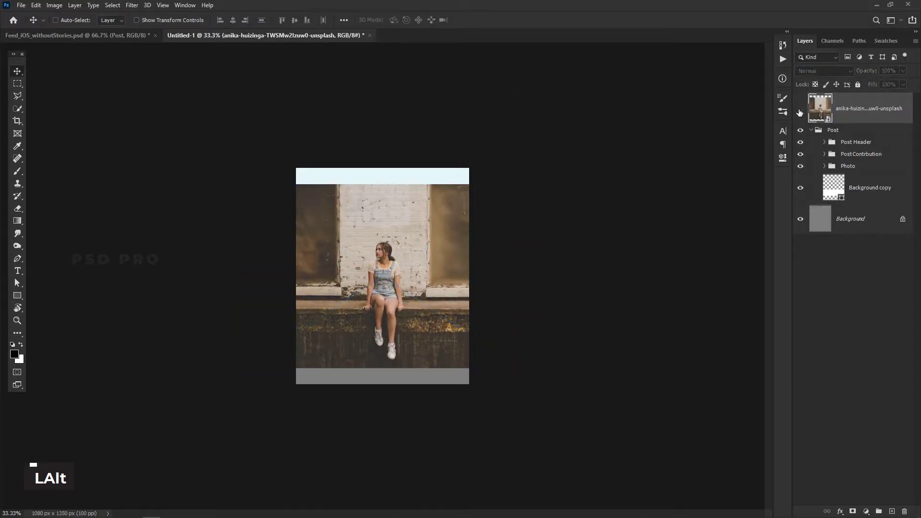
Show rulers and guides and frame the post's photo area on the canvas.
key("ctrl+r")
key("ctrl+=")
key("ctrl+=")
key("ctrl+=")
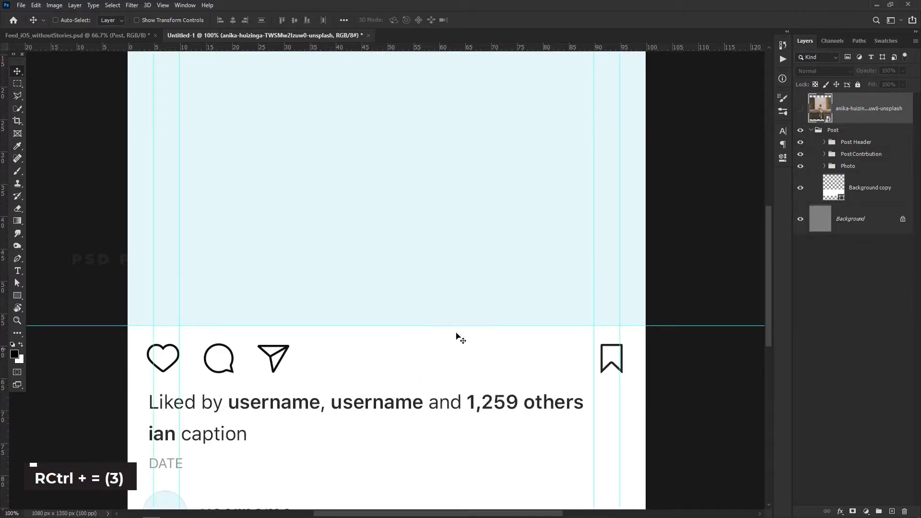
key("ctrl+-")
key("ctrl+-")
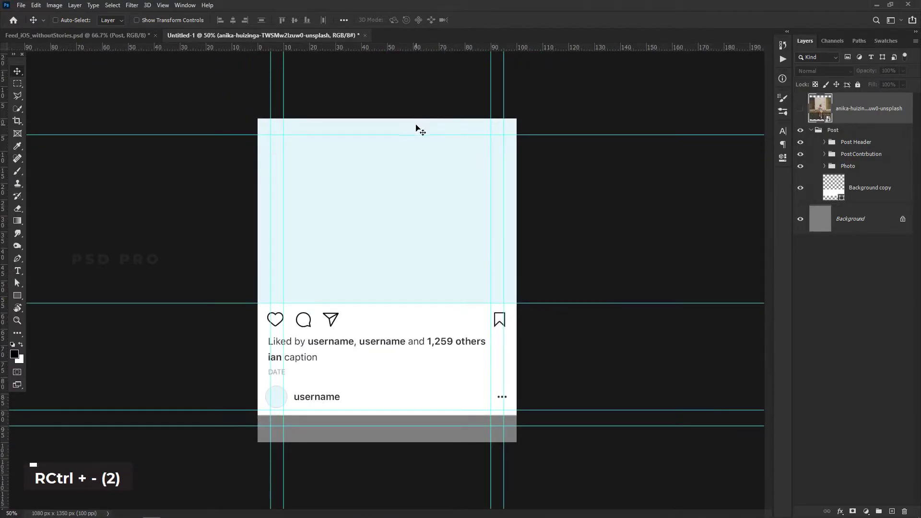
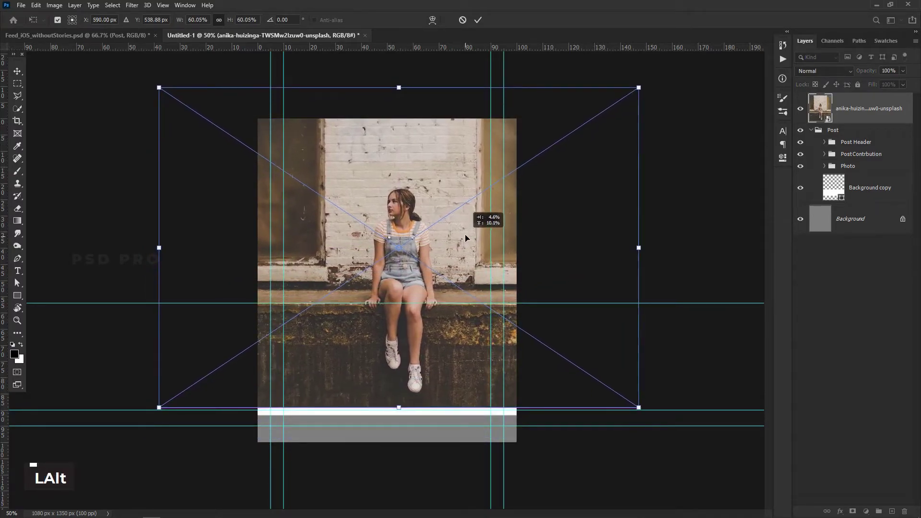
Nudge the girl photo into the image area and lower its opacity to see the post beneath.
key("ctrl+=")
key("ctrl+=")
key("ctrl+=")
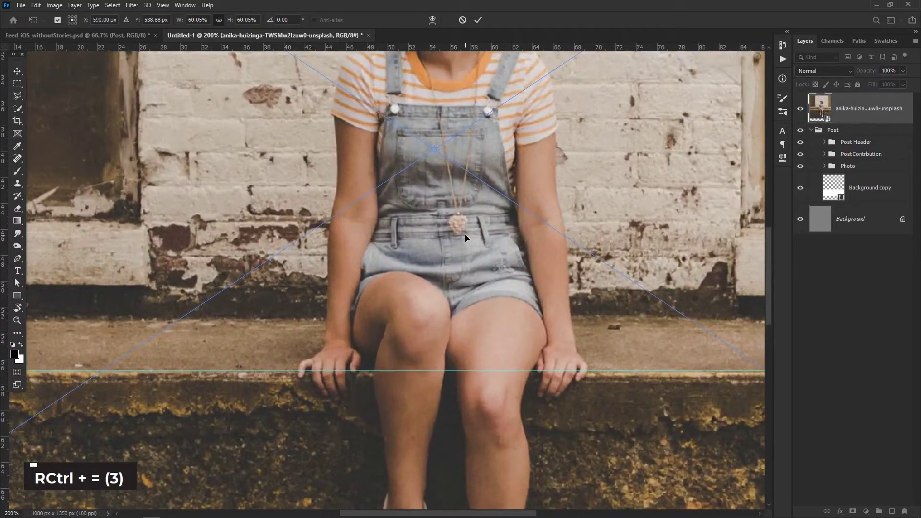
key("Up")
key("Up")
key("Down")
key("Down")
key("Down")
key("Down")
key("Down")
key("Down")
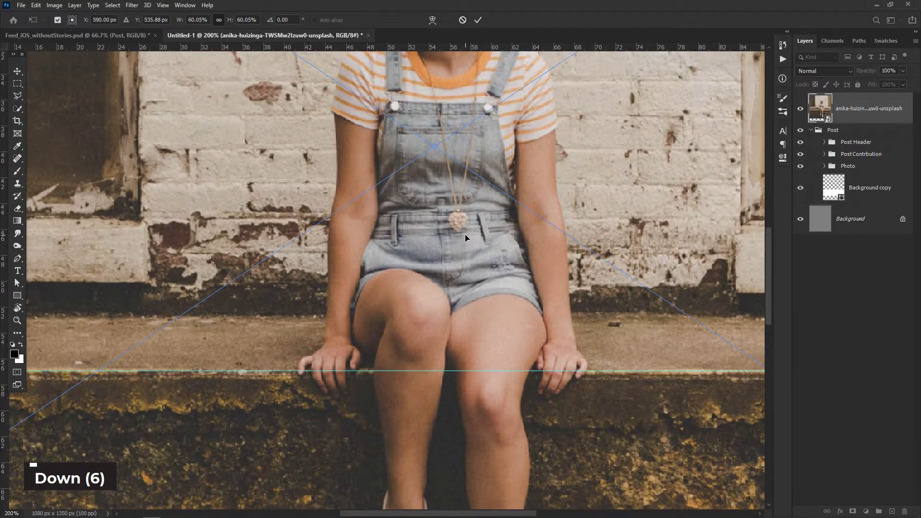
key("ctrl+-")
key("ctrl+-")
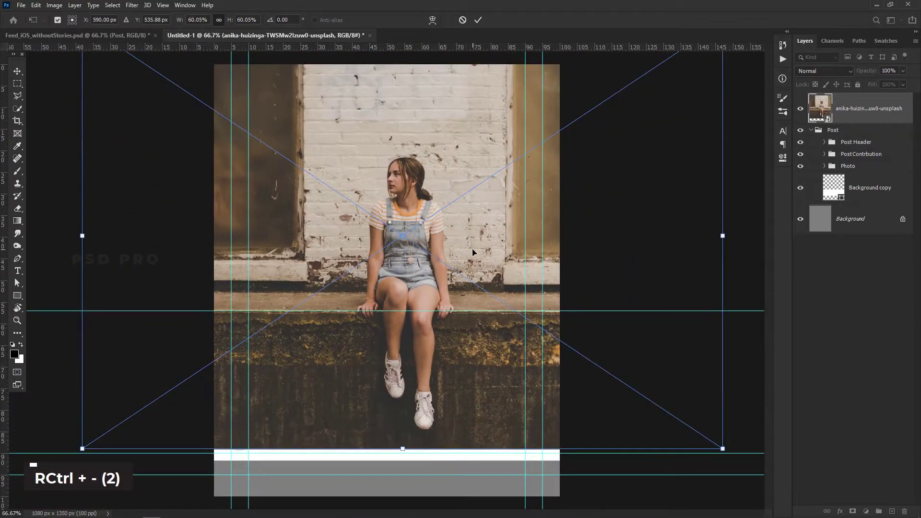
key("shift+Right")
key("shift+Right")
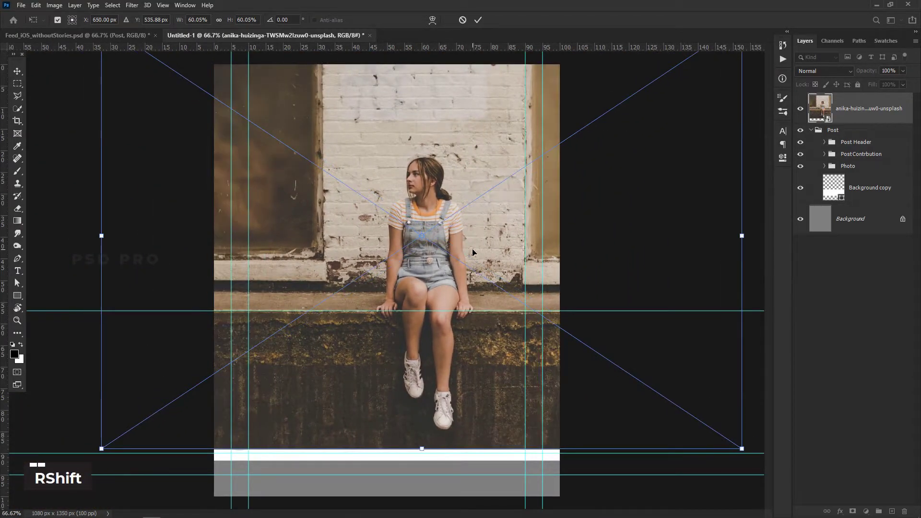
key("shift+Right")
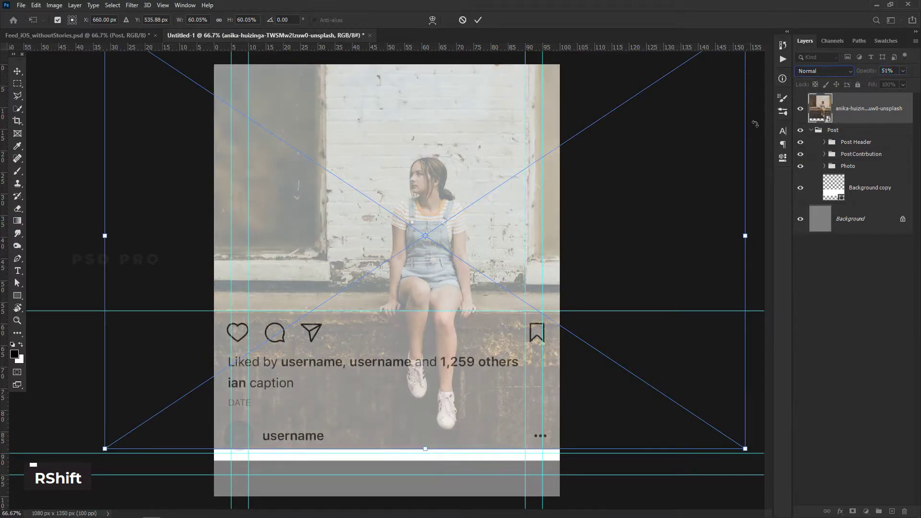
Scale and position the photo to fill the image area, commit, and restore 100% opacity.
key("ctrl+-")
key("ctrl+-")
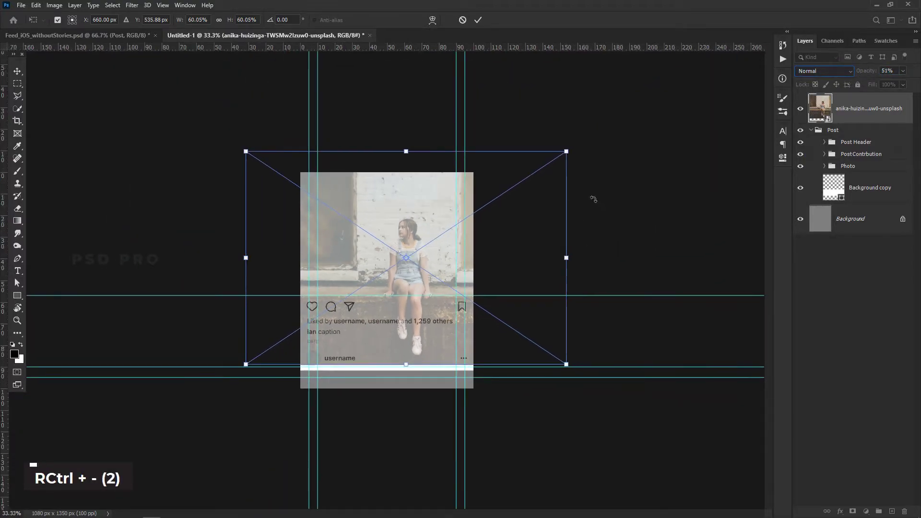
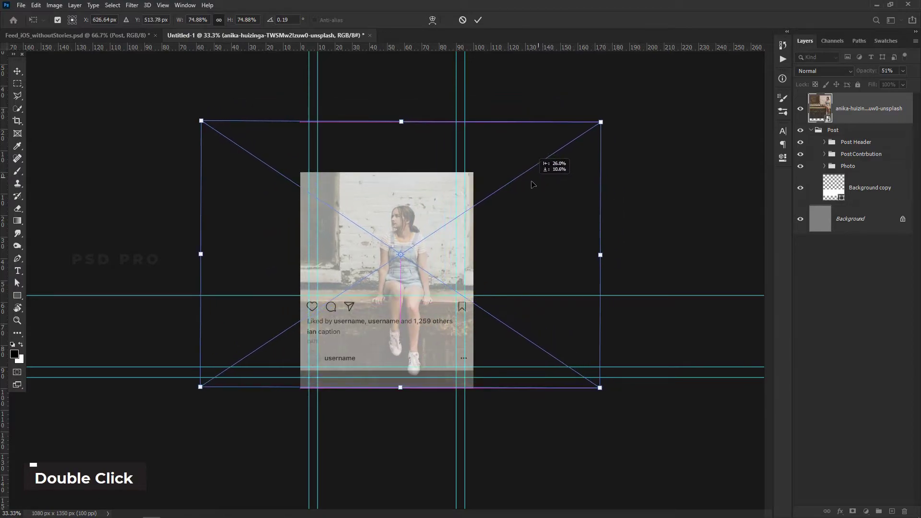
key("ctrl+=")
key("ctrl+=")
key("ctrl+=")
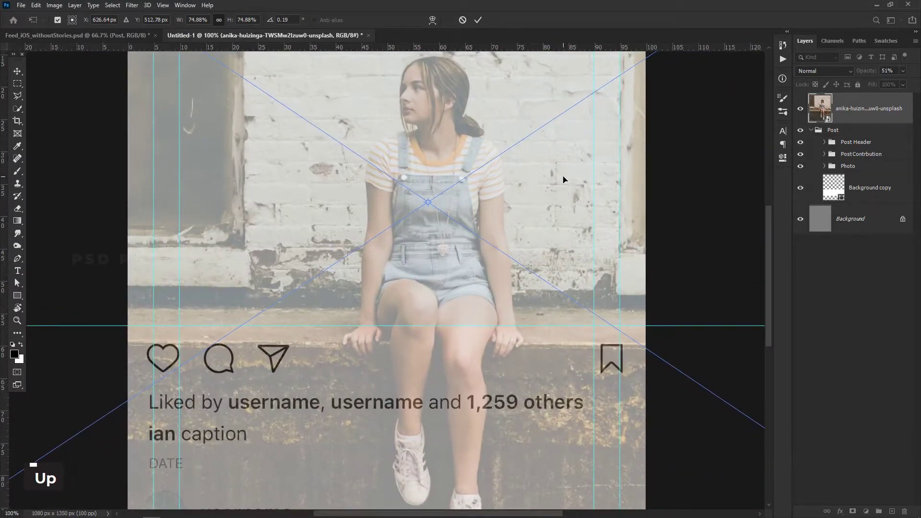
key("shift+Up")
key("shift+Up")
key("shift+Up")
key("Down")
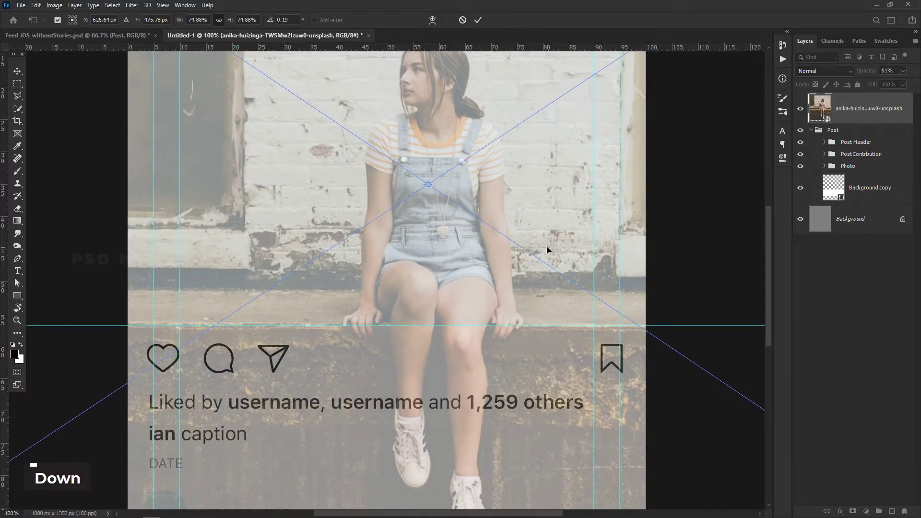
key("Down")
key("Down")
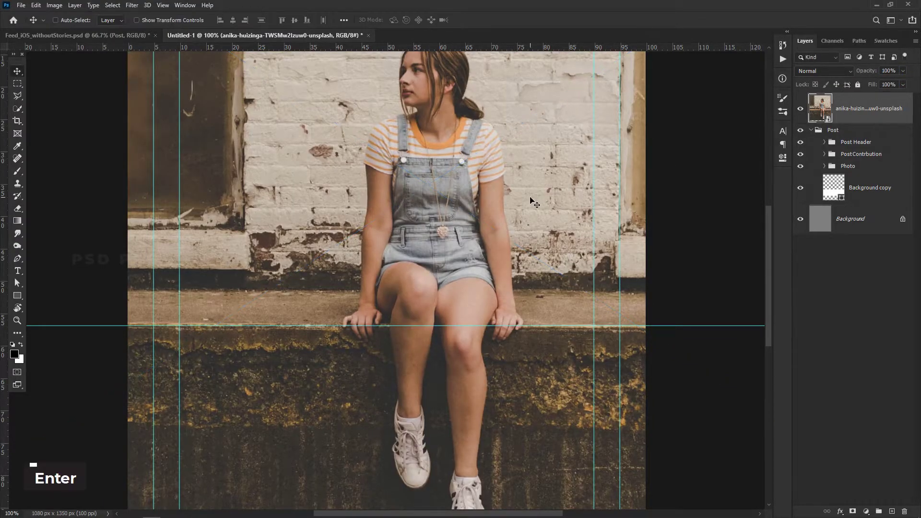
key("ctrl+-")
key("ctrl+-")
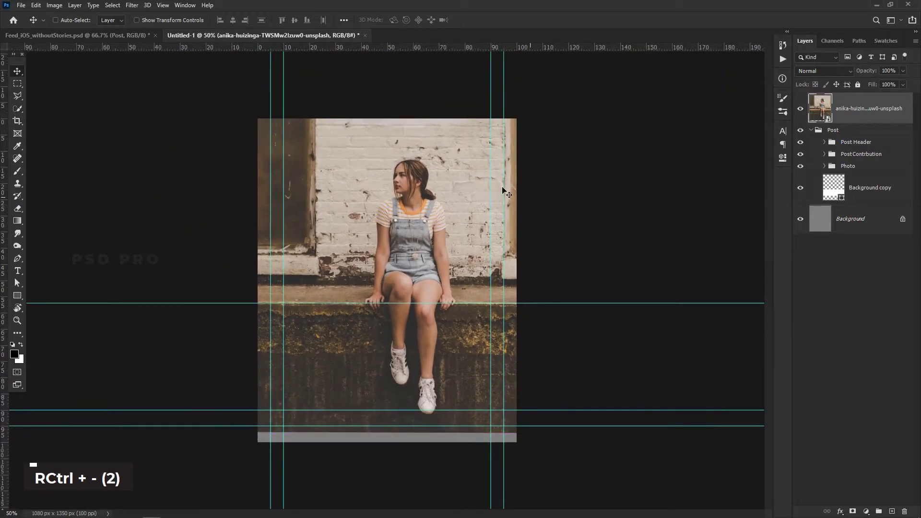
Mask the photo to the placeholder's image area, disable the mask, and zoom to the girl's legs.
key("ctrl+h")
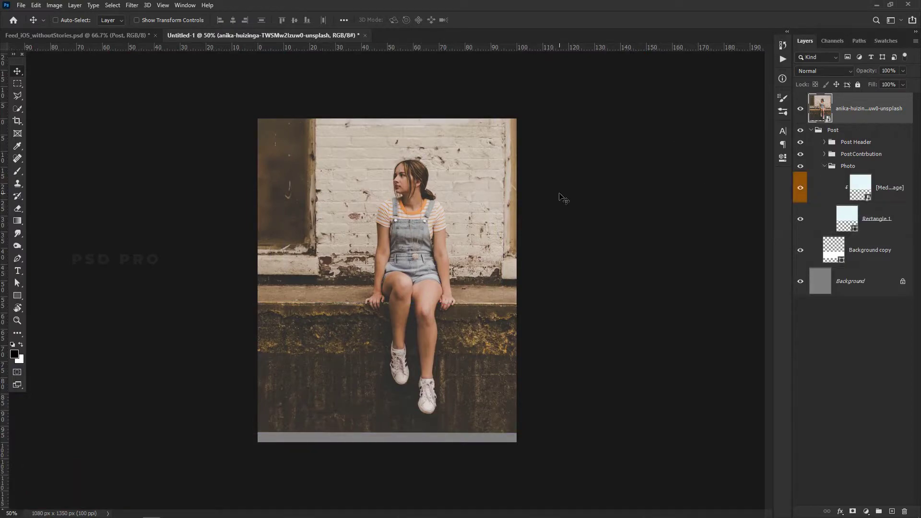
key("ctrl+r")
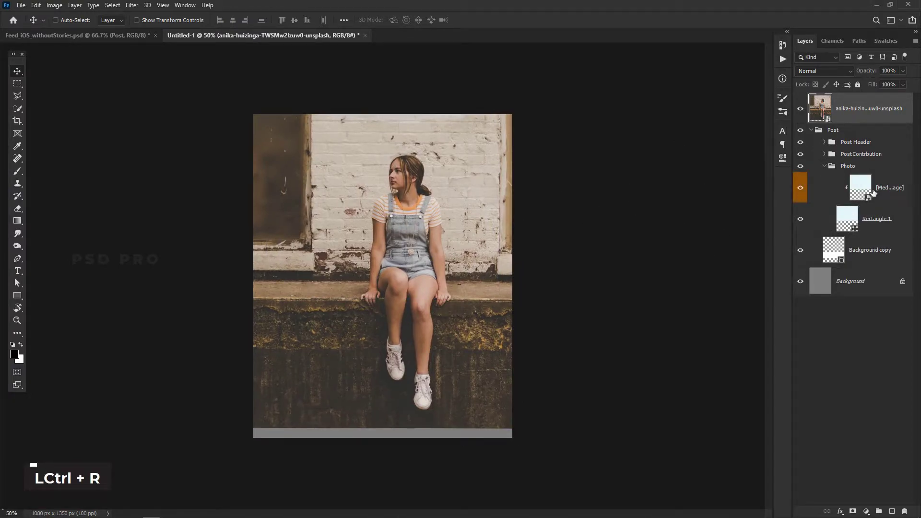
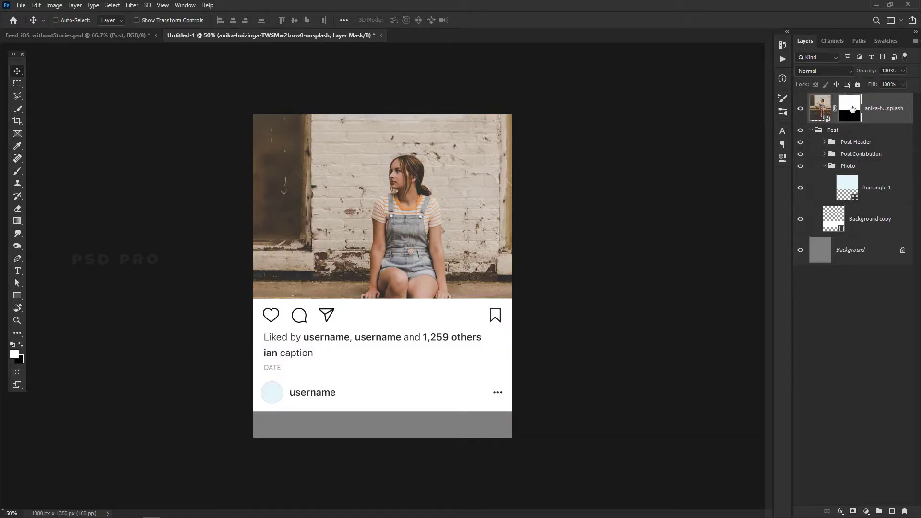
left_click(853, 109)
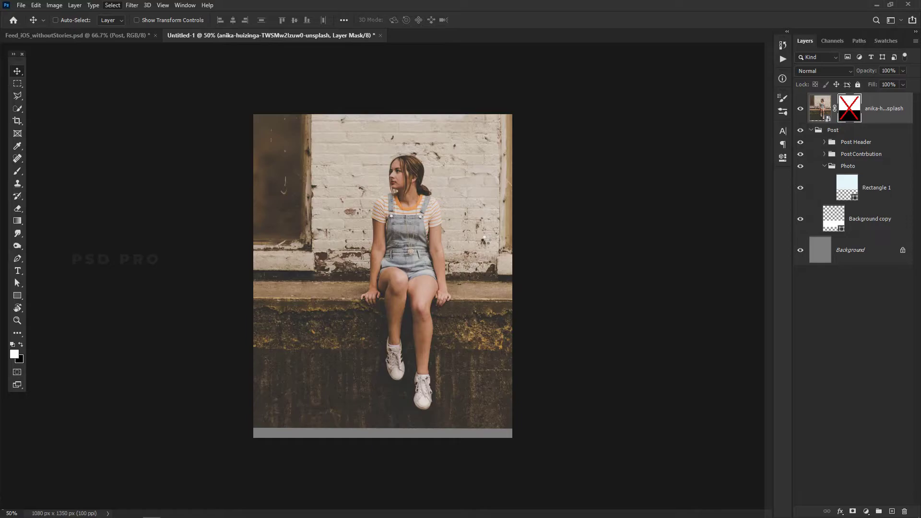
key("ctrl+=")
key("ctrl+=")
key("ctrl+=")
key("ctrl+=")
key("space")
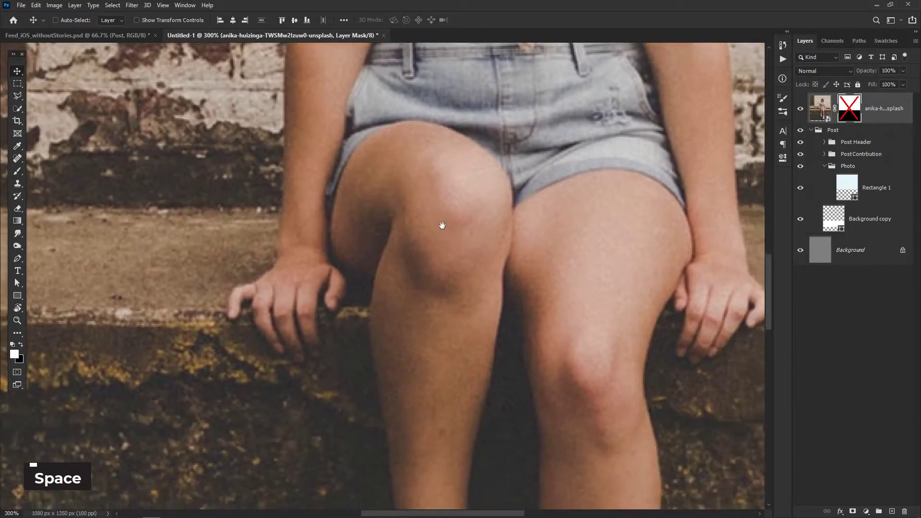
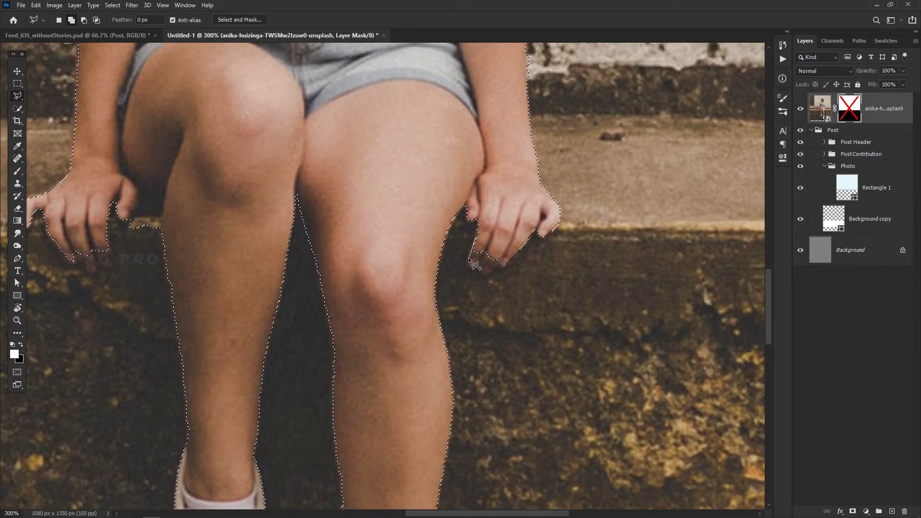
Extend the Polygonal Lasso selection around both hands' fingers and close it.
double_click(489, 277)
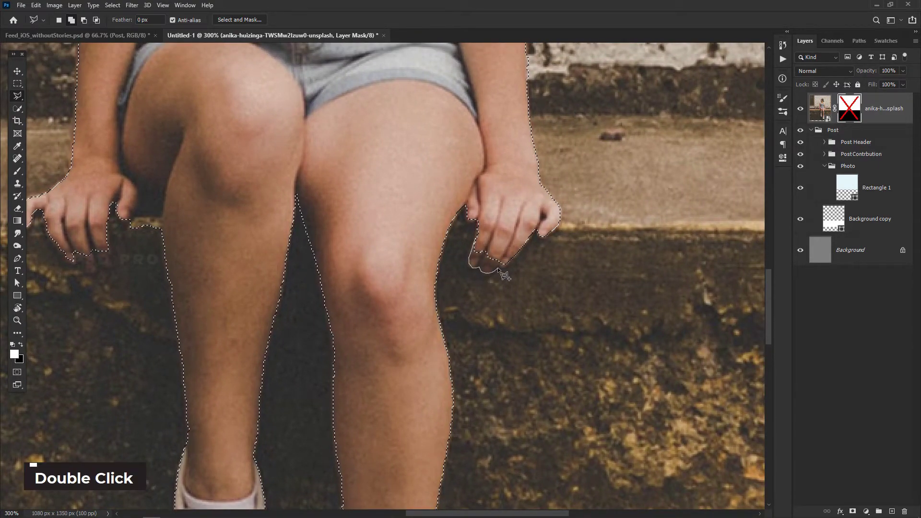
double_click(493, 228)
key("space")
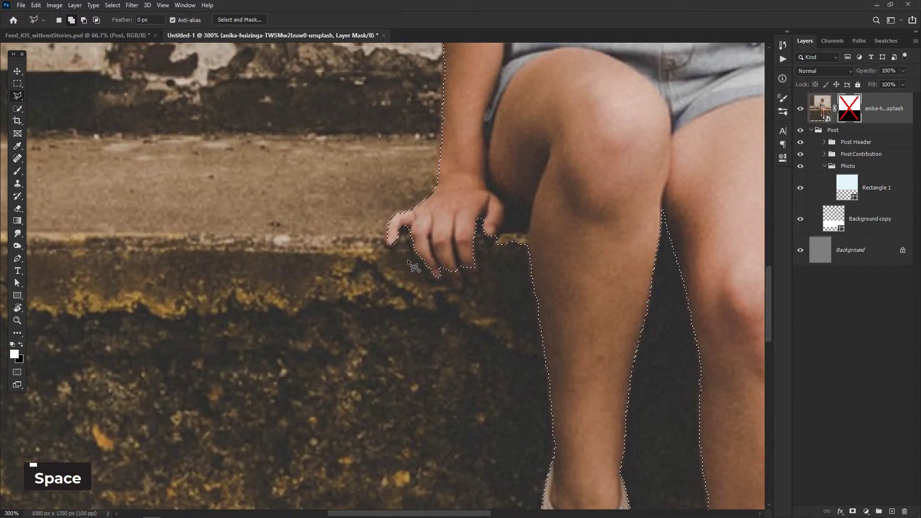
double_click(445, 286)
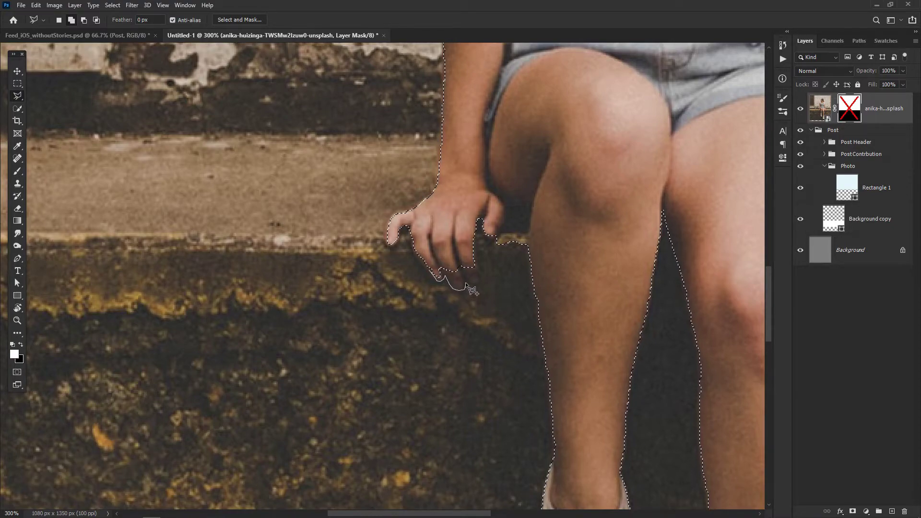
double_click(469, 284)
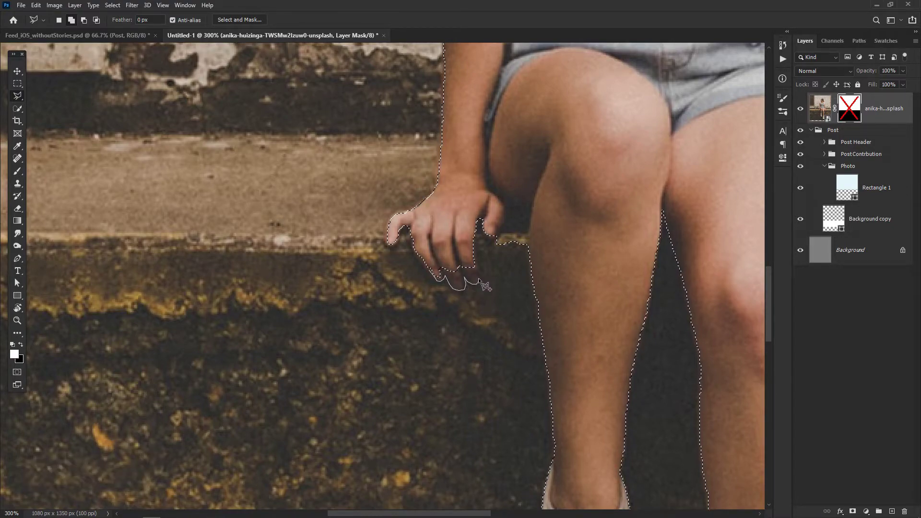
double_click(446, 239)
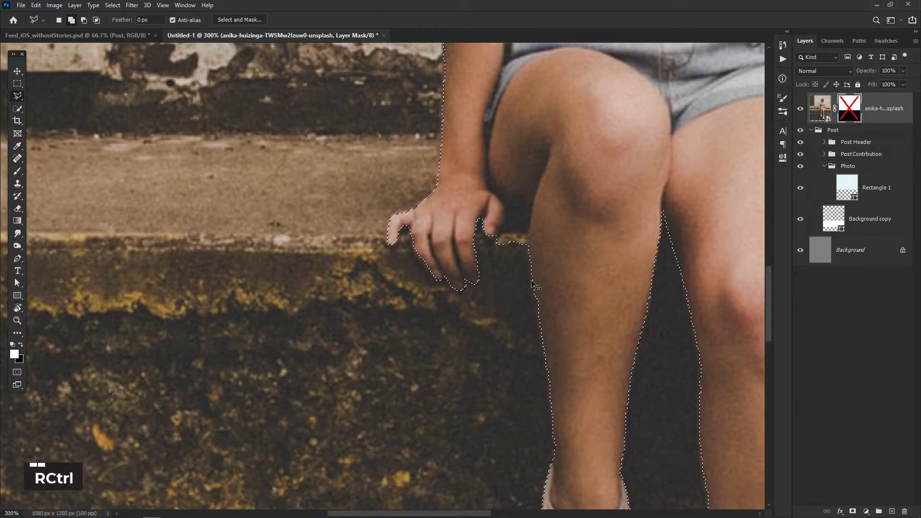
key("ctrl+0")
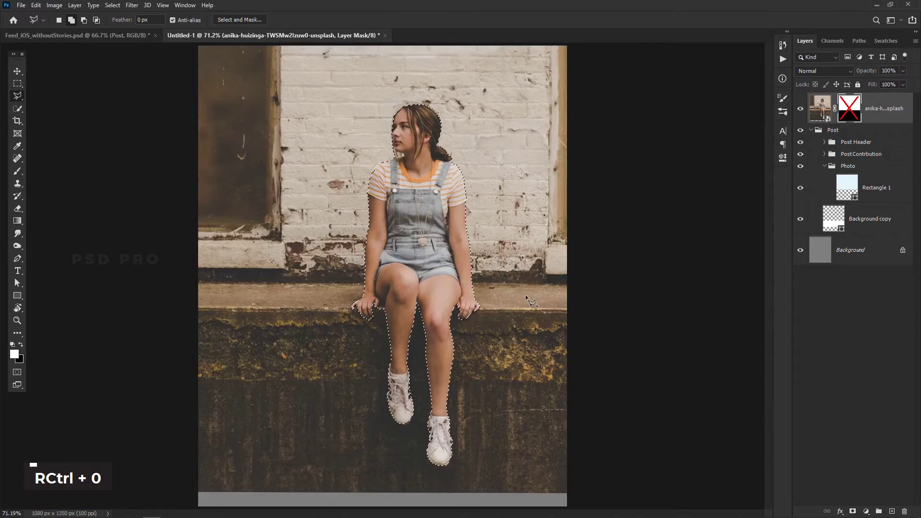
Re-enable the mask, fill the selection white so legs and hands spill over, then deselect.
left_click(853, 109)
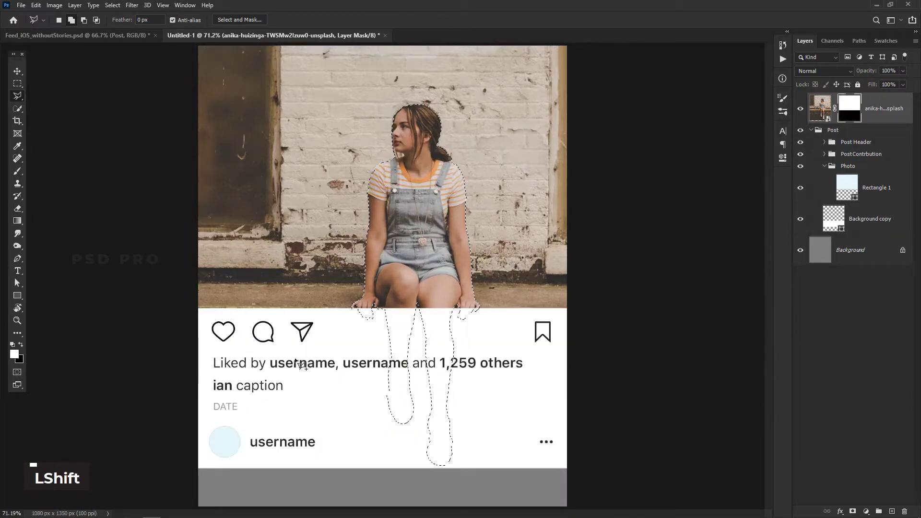
key("alt+BackSpace")
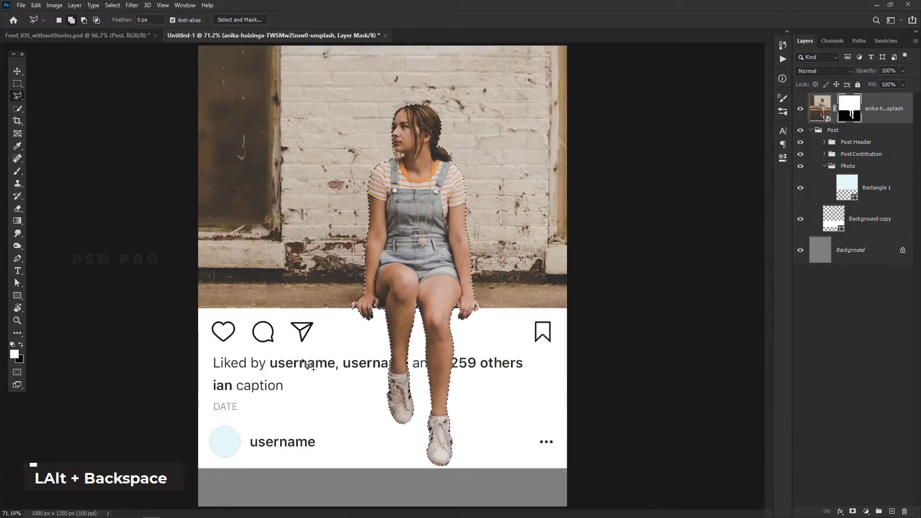
key("ctrl+d")
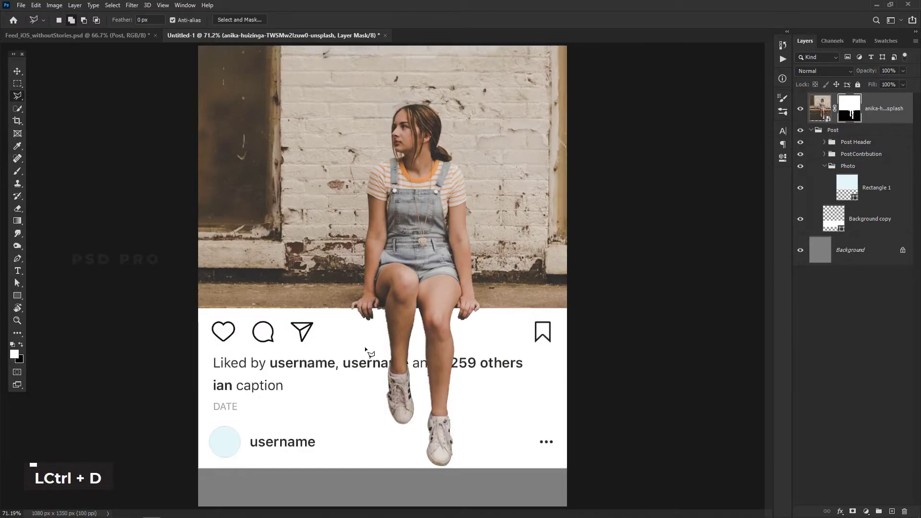
key("ctrl+=")
key("ctrl+=")
key("ctrl+=")
key("space")
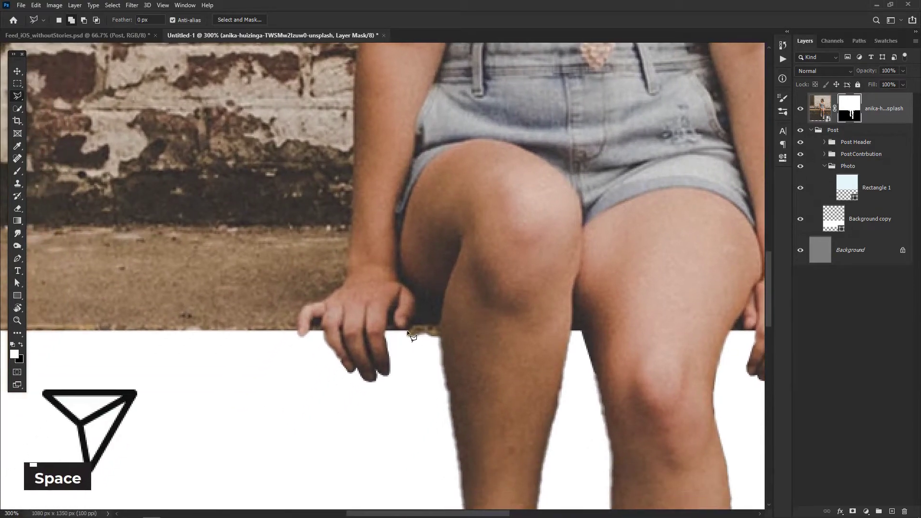
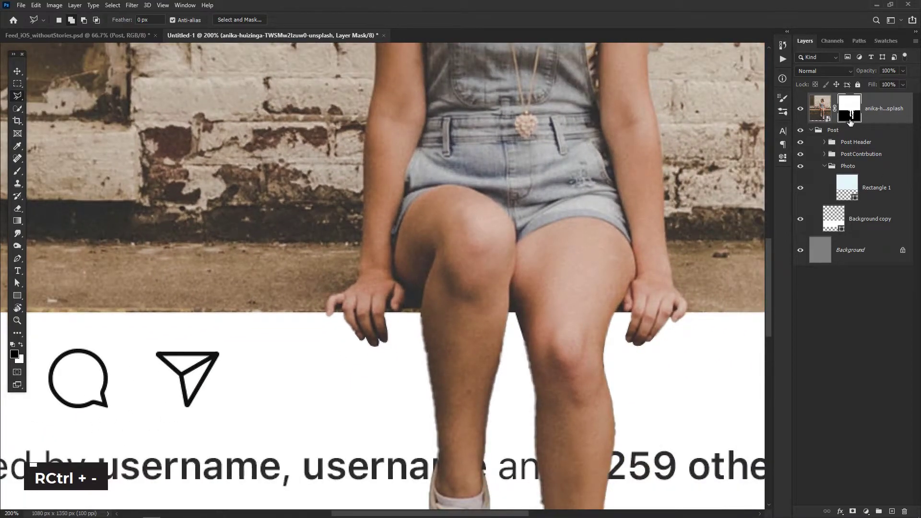
Refine the leg mask in Select and Mask with Smooth 3 and Feather 0.6 px.
left_click(850, 116)
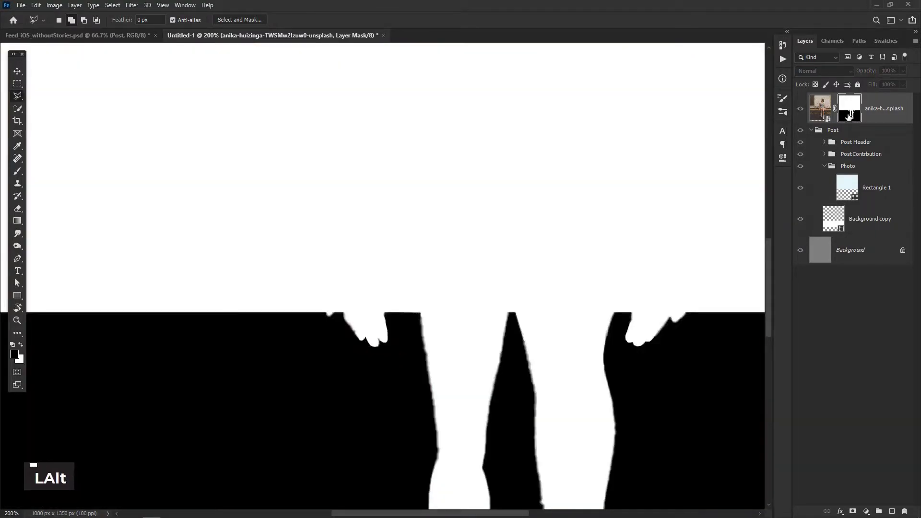
double_click(850, 116)
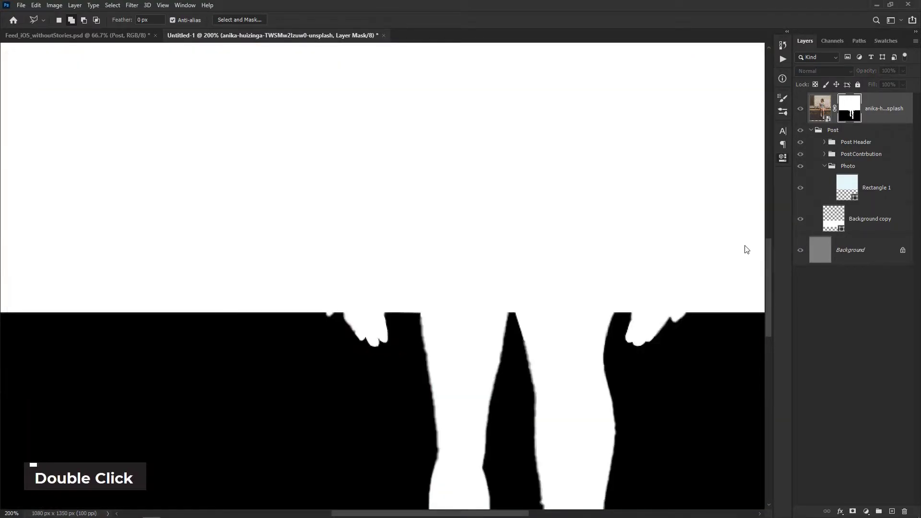
key("space")
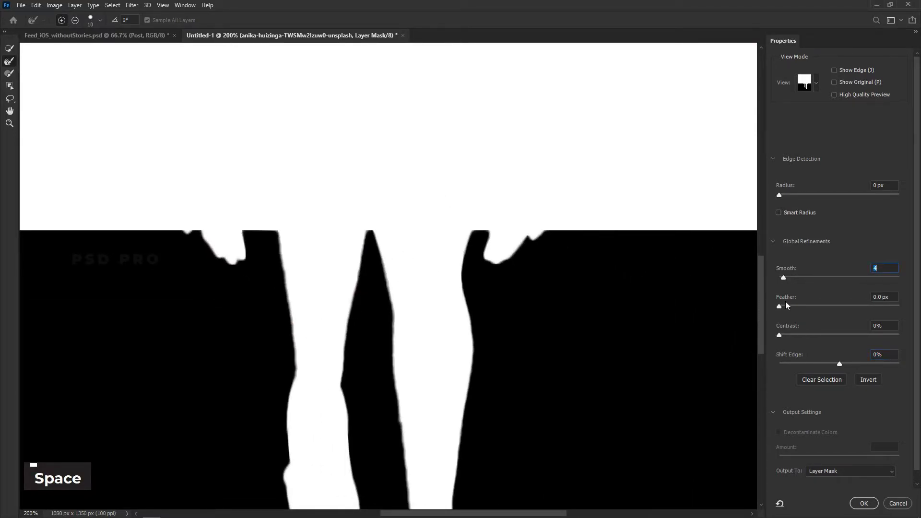
scroll("down", 3)
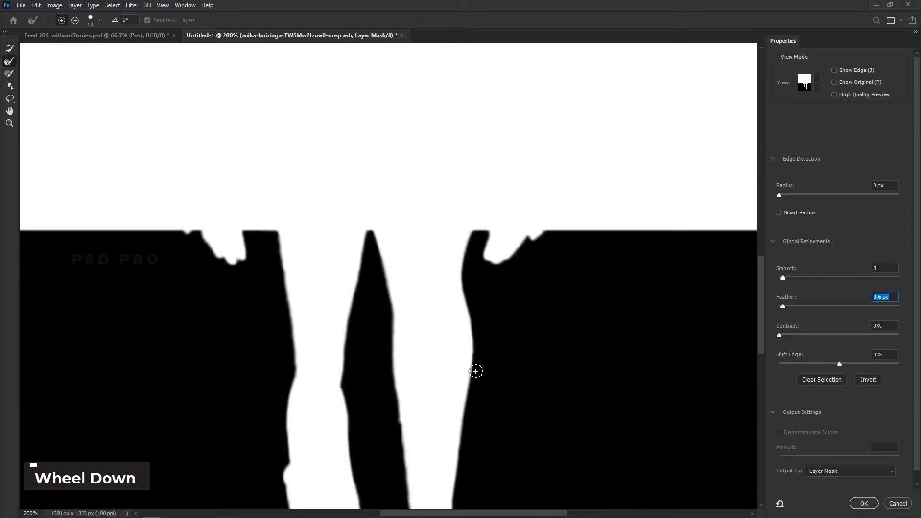
key("space")
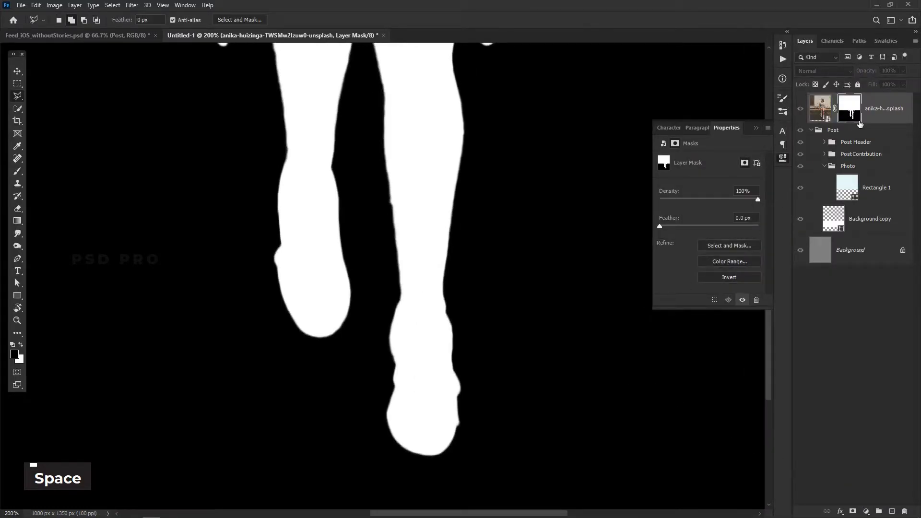
Clean the stray sliver between the calves from the mask with the Polygonal Lasso.
left_click(856, 110)
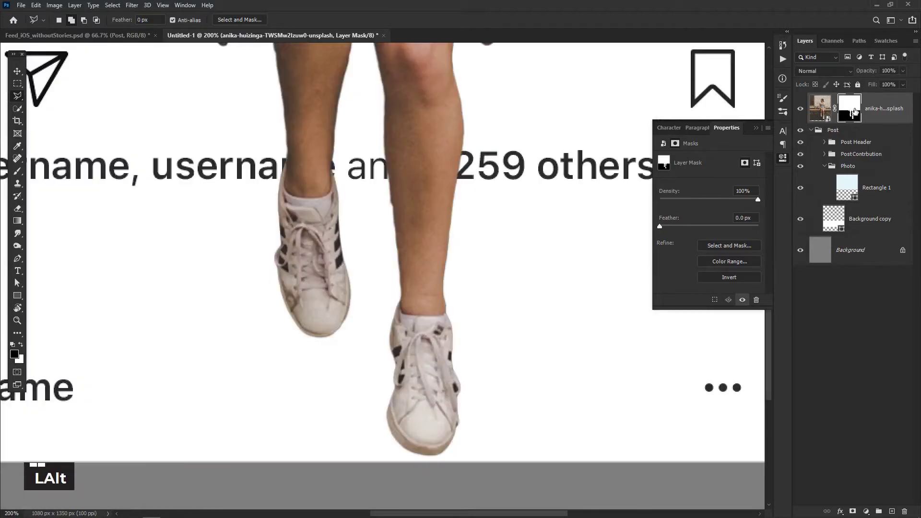
key("space")
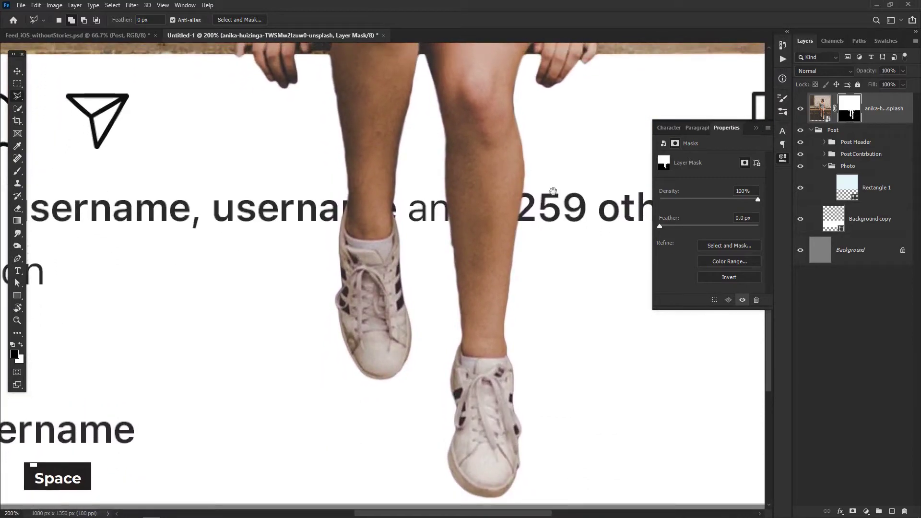
key("l")
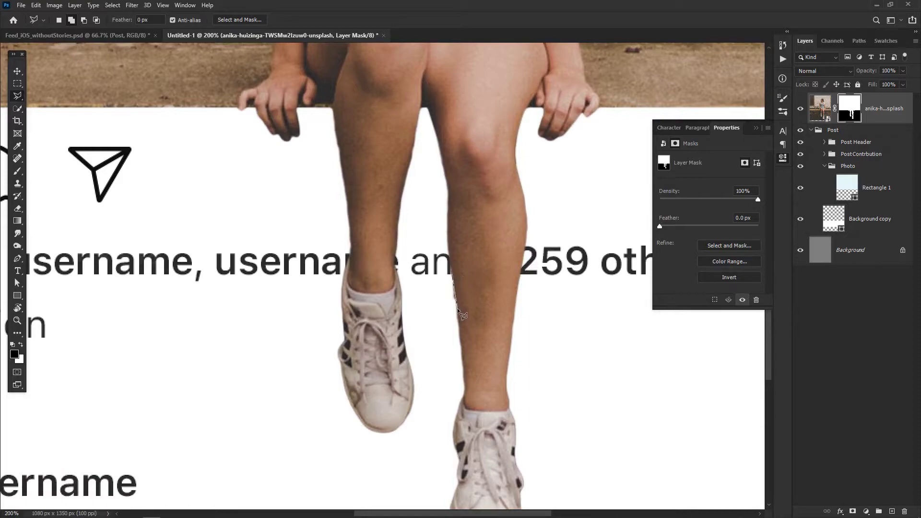
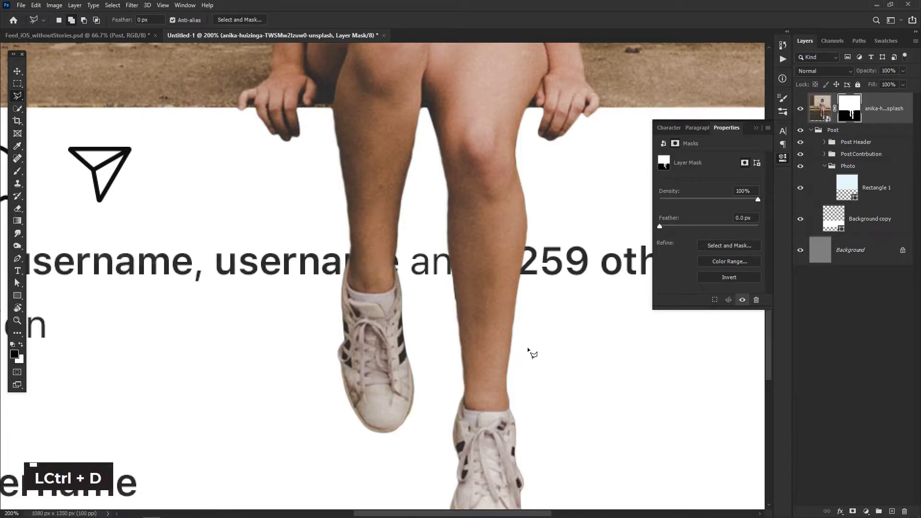
key("ctrl+0")
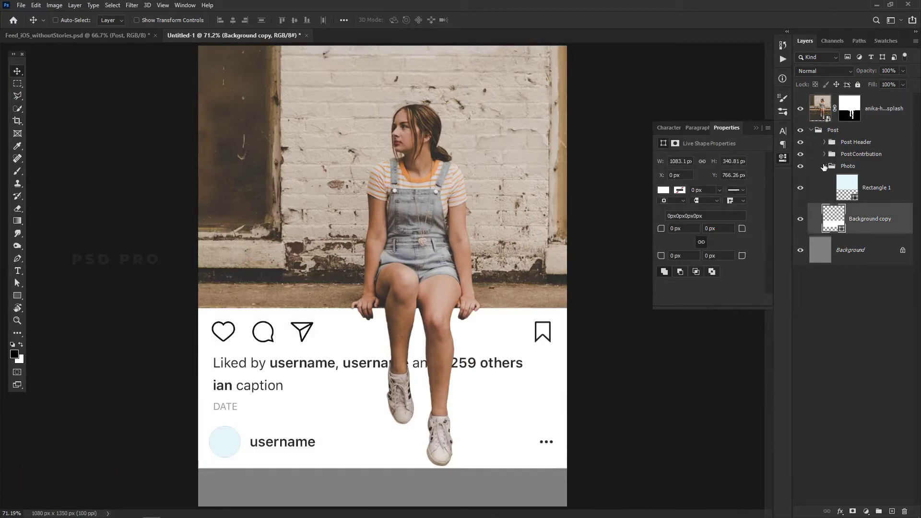
Rename the Post Header username text layer to PSDPro.
double_click(801, 143)
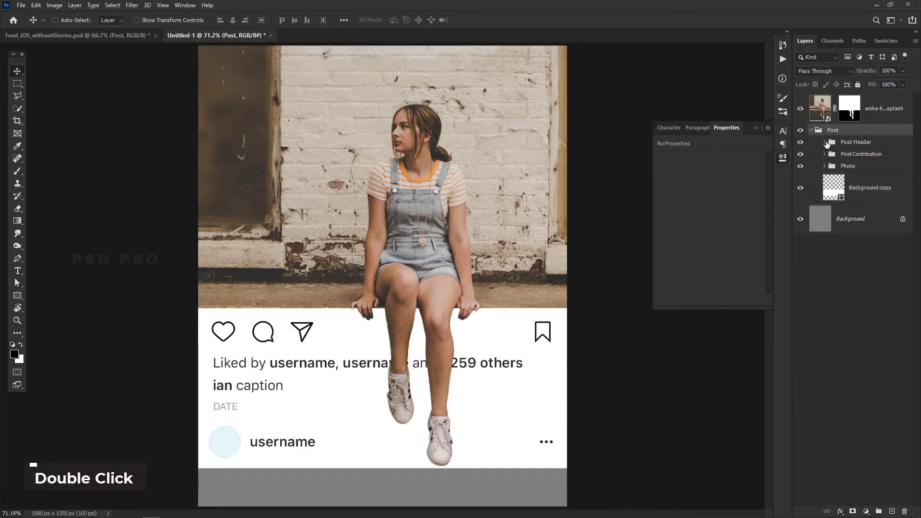
double_click(848, 179)
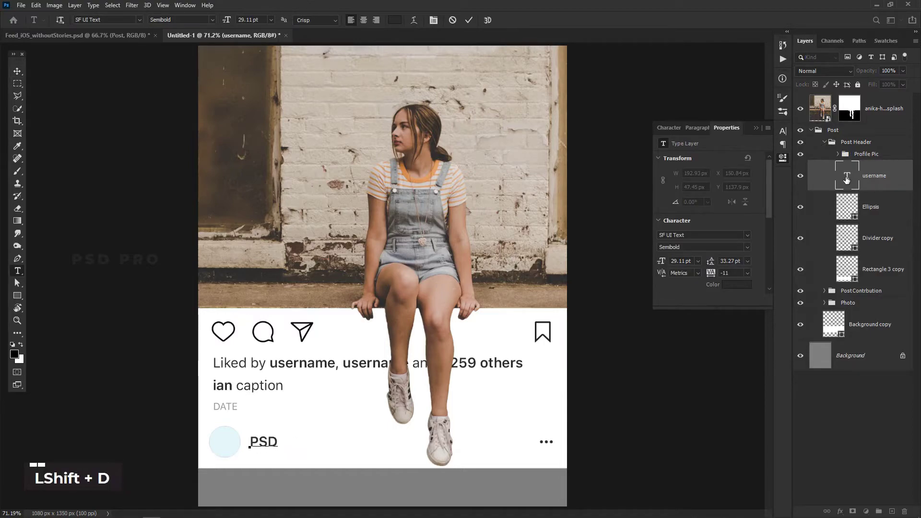
key("shift+p")
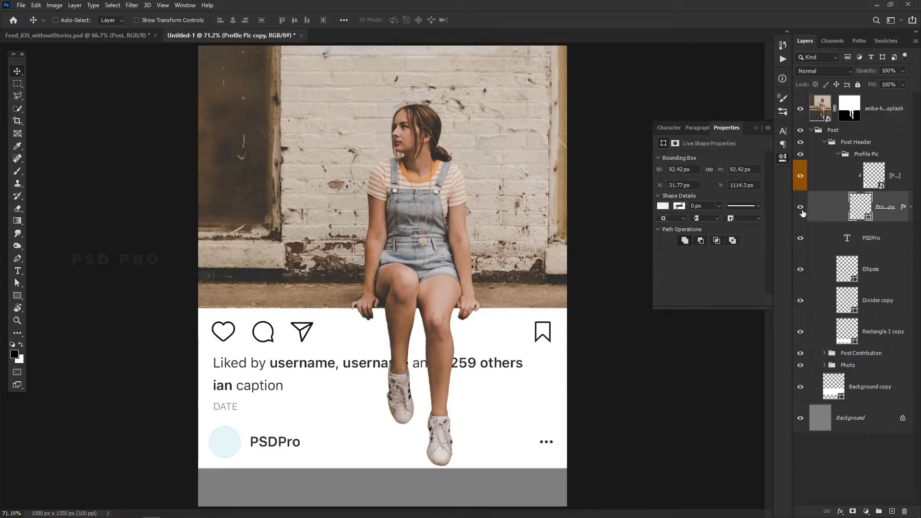
key("Delete")
Place PSDPRO.jpg from File Explorer into the Profile Pic group.
key("alt+Tab")
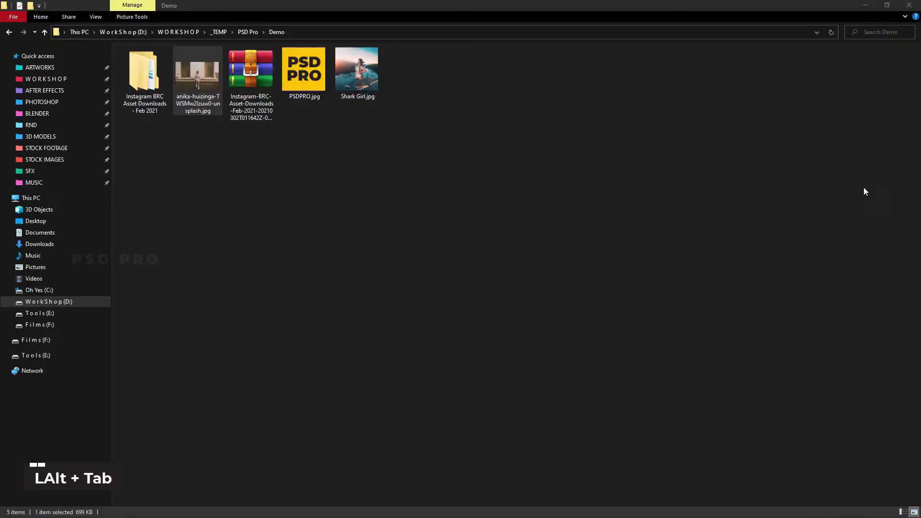
double_click(309, 61)
key("alt+Tab")
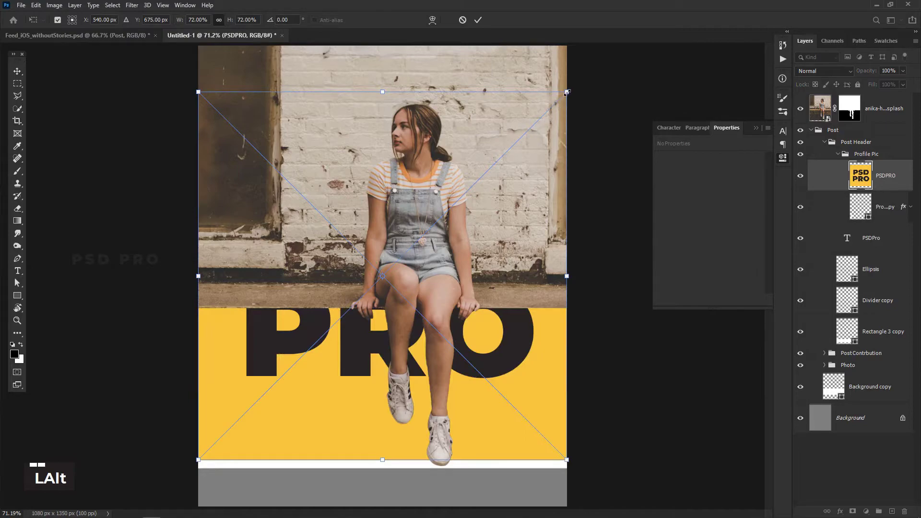
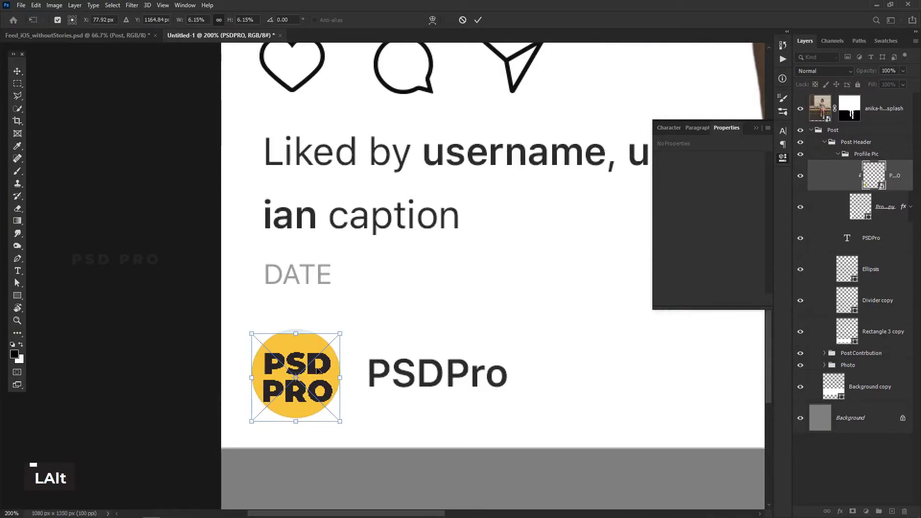
Scale the PSD PRO logo to about 6% and clip it into the round profile picture.
key("Up")
key("Up")
key("Down")
left_click(319, 379)
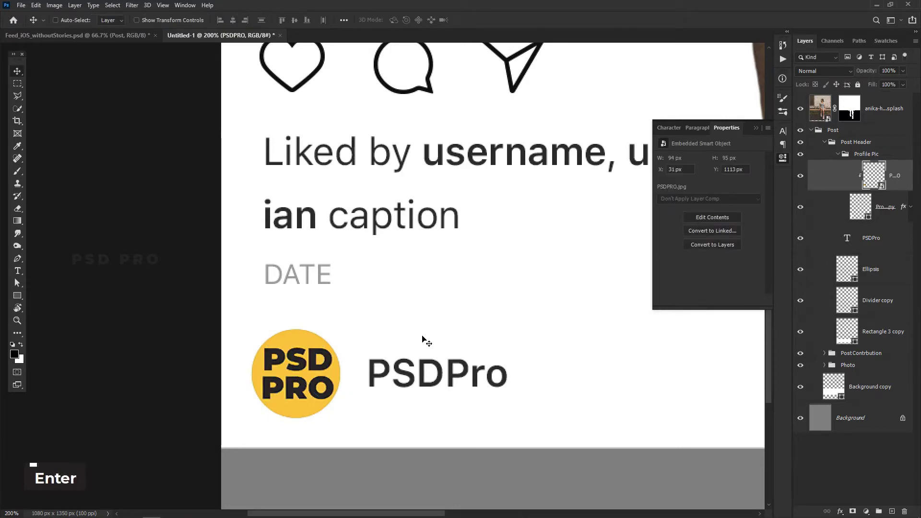
key("ctrl+-")
key("ctrl+-")
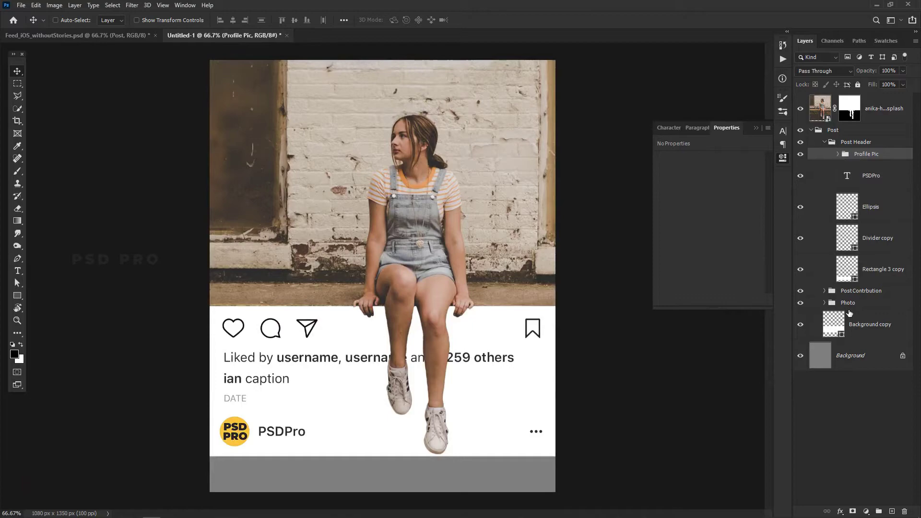
Place Shark Girl.jpg from File Explorer into the document.
key("alt+Tab")
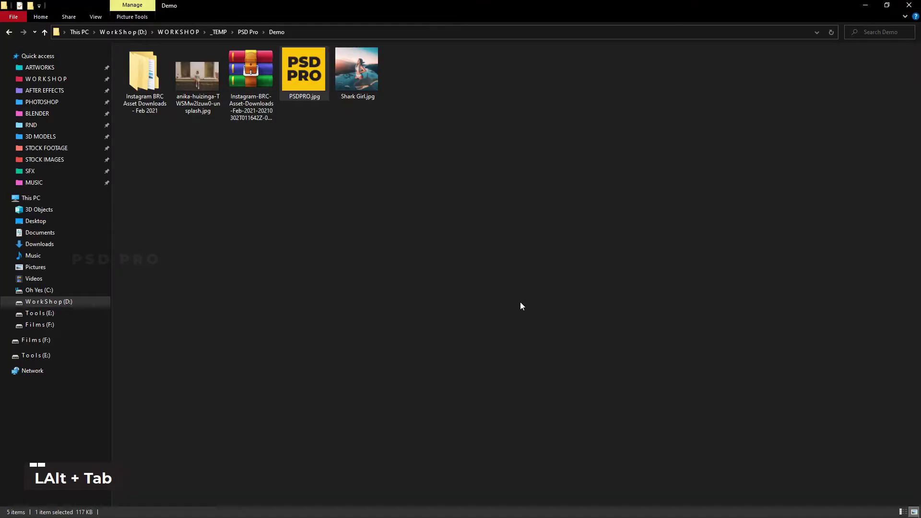
double_click(365, 65)
Commit the placed Shark Girl image and send its layer below the Background copy panel.
key("alt+Tab")
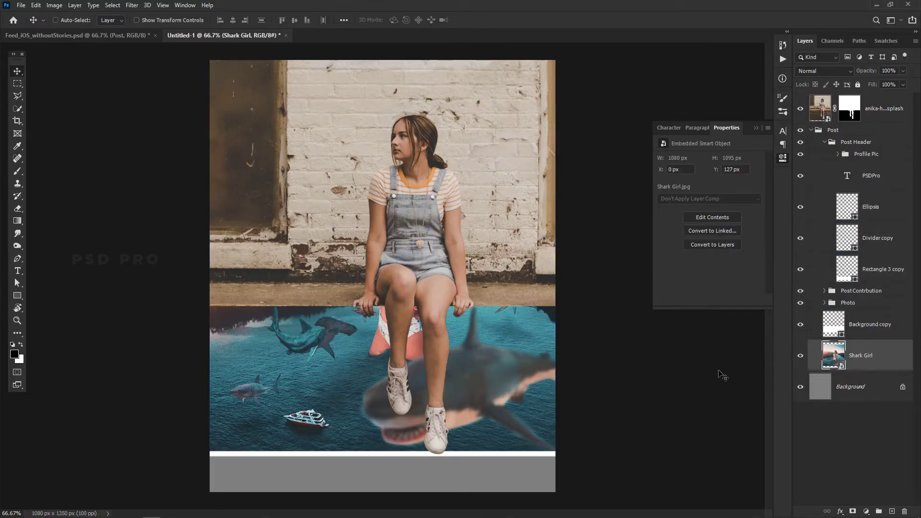
key("shift+Down")
key("shift+Down")
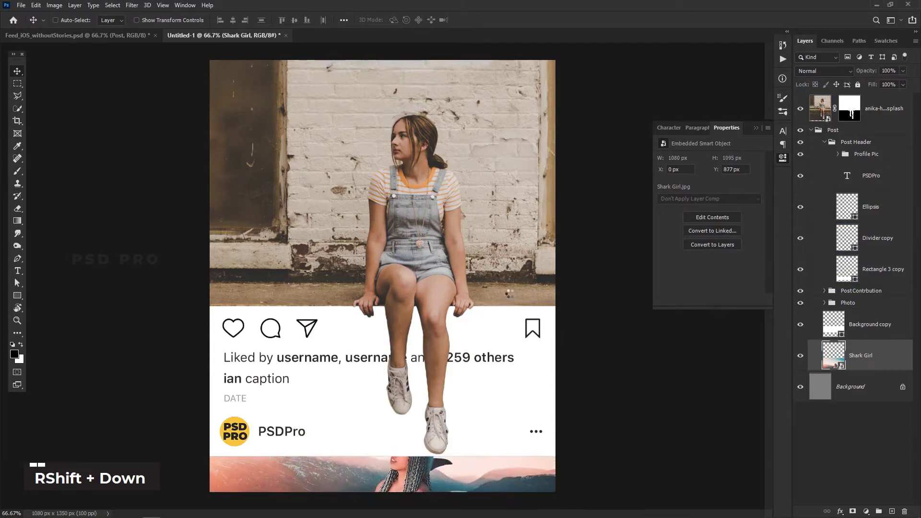
Nudge the Shark Girl image down so it peeks out below the first post.
key("shift+Up")
key("shift+Up")
key("shift+Up")
key("shift+Up")
key("shift+Up")
key("shift+Up")
key("shift+Down")
key("shift+Down")
key("shift+Down")
key("shift+Down")
key("shift+Up")
key("shift+Up")
key("shift+Up")
key("shift+Up")
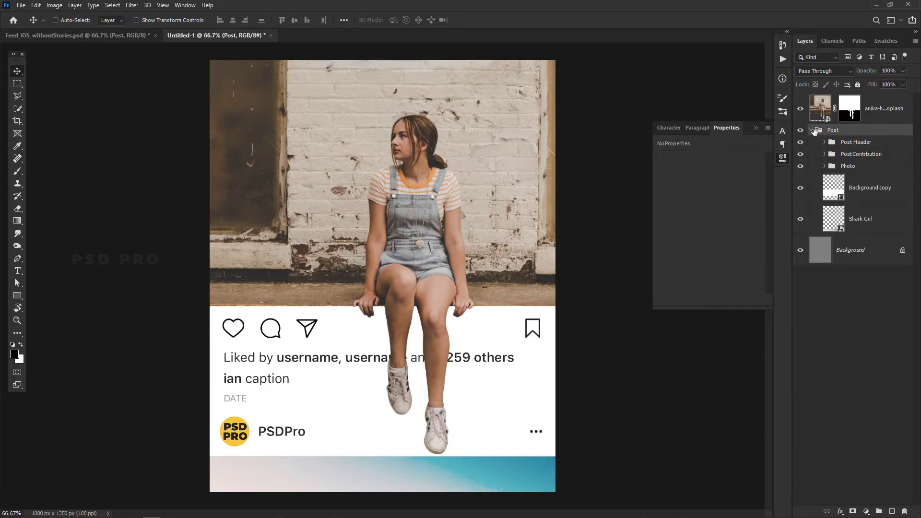
Add a Drop Shadow to the girl layer: opacity 47%, angle -48°, distance 38, spread 2, size 35.
left_click(881, 111)
key("shift+Up")
key("shift+Up")
key("shift+Up")
key("shift+Up")
key("shift+Up")
key("shift+Up")
key("shift+Up")
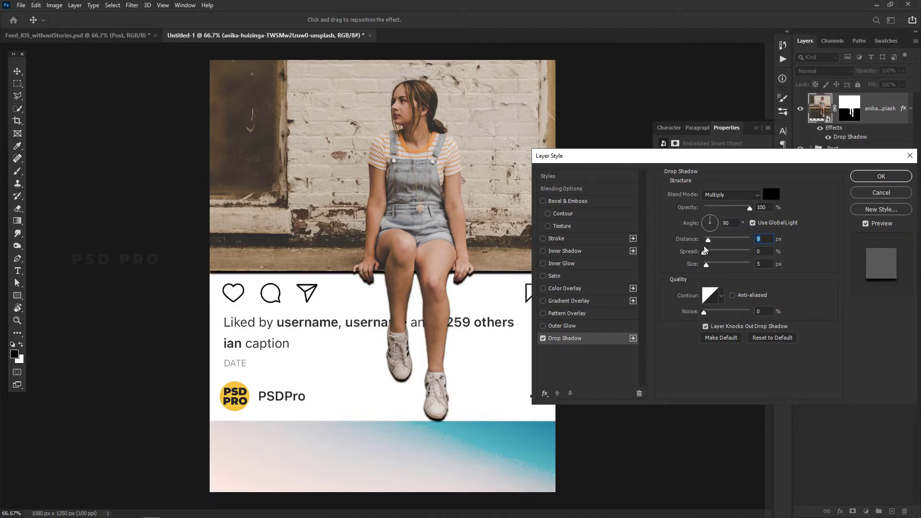
scroll("down", 3)
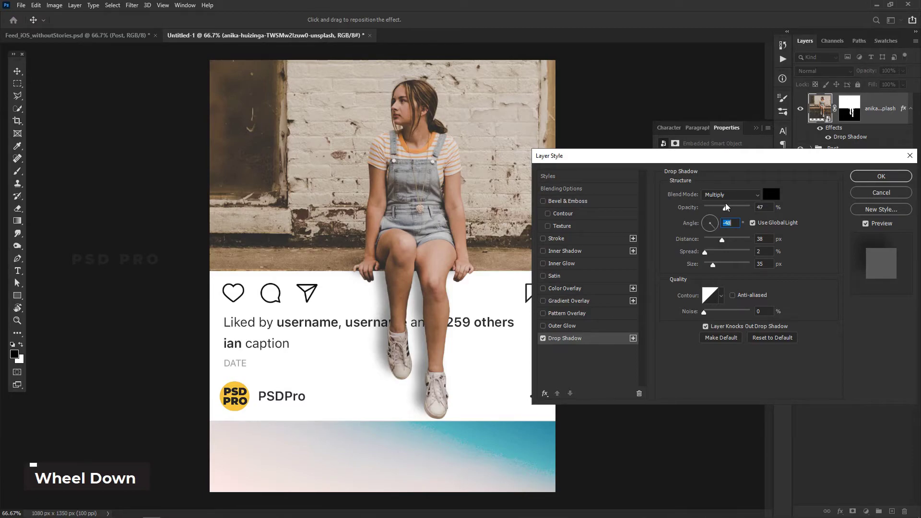
Confirm the drop shadow settings and zoom out to 50% to view the whole post.
double_click(868, 183)
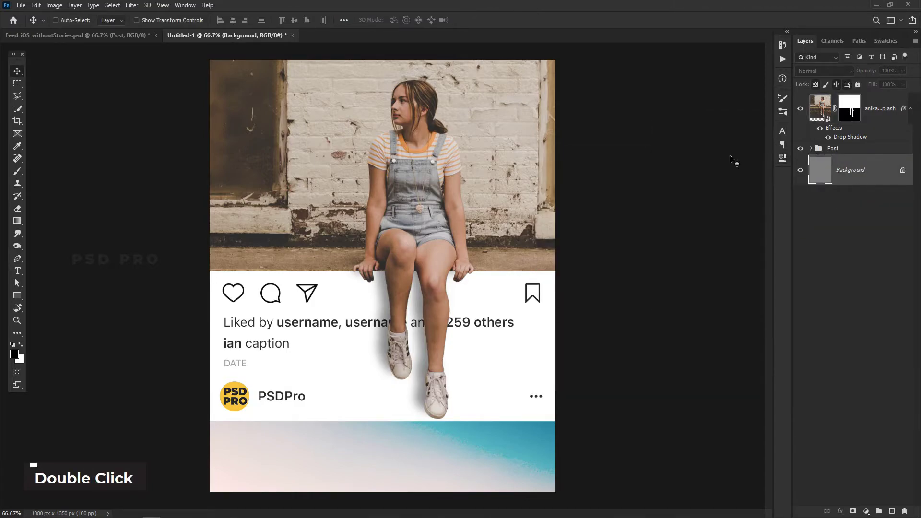
key("ctrl+0")
key("ctrl+-")
key("ctrl+-")
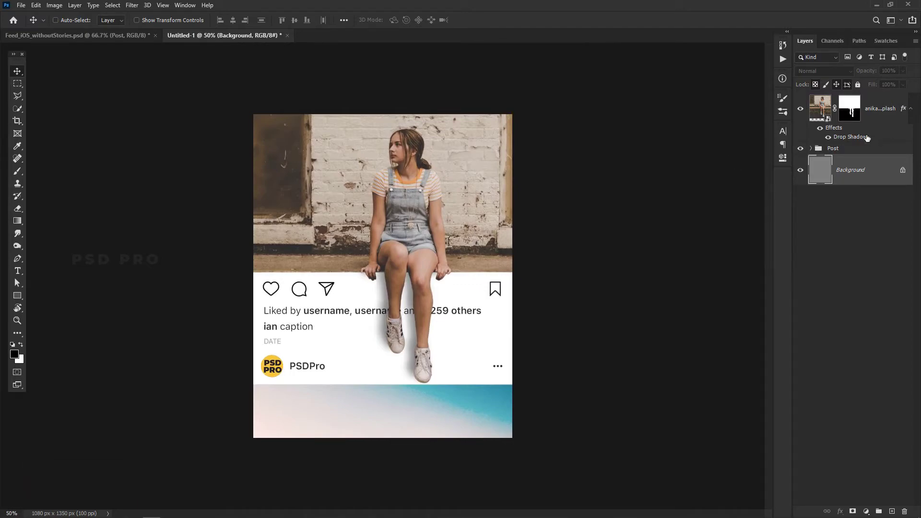
Collapse the girl layer's effects list and expand the Post group.
double_click(862, 140)
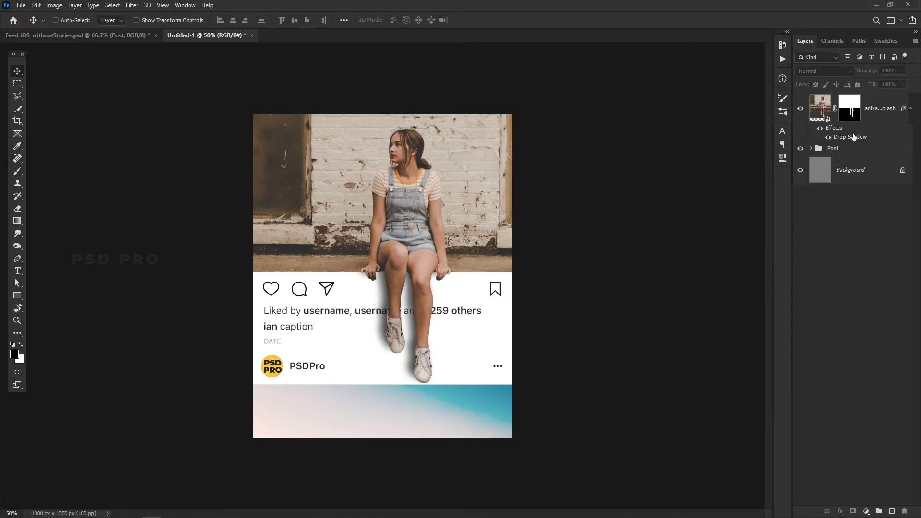
double_click(855, 137)
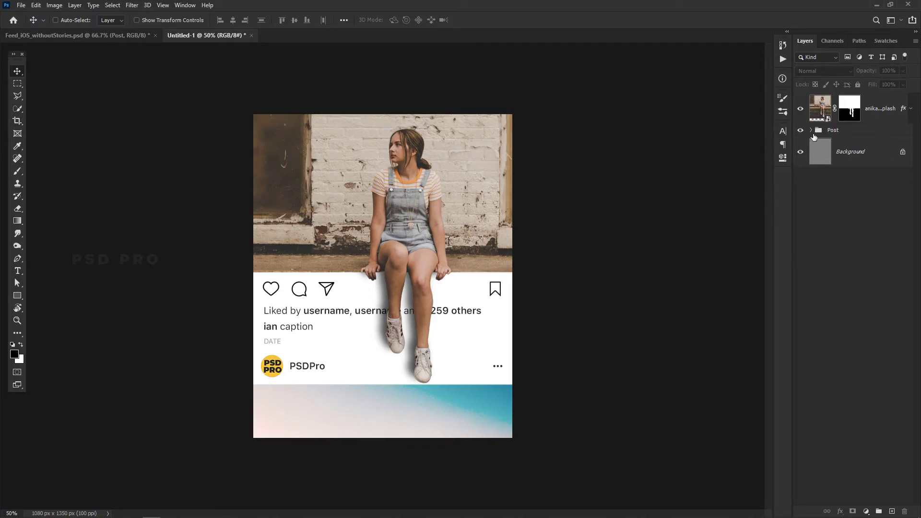
Expand Post Contribution and rasterize the Like Icon layer.
double_click(801, 159)
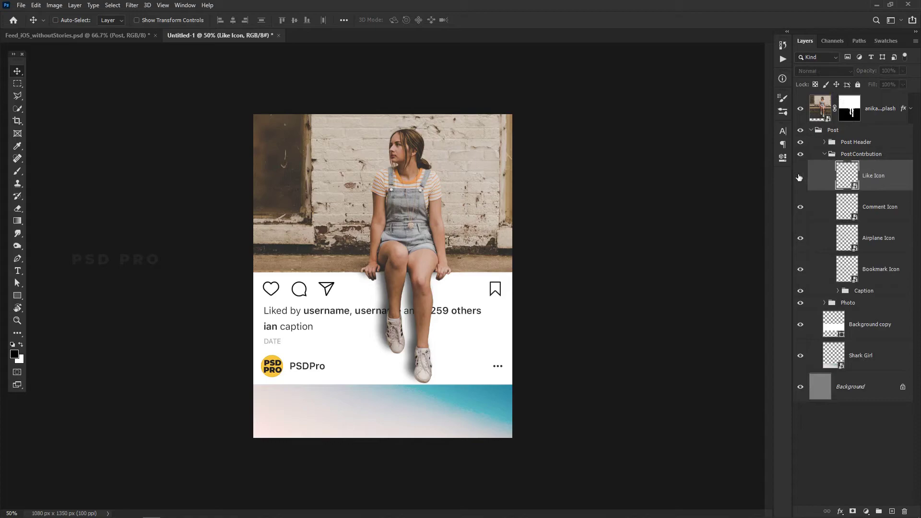
double_click(801, 177)
right_click(881, 179)
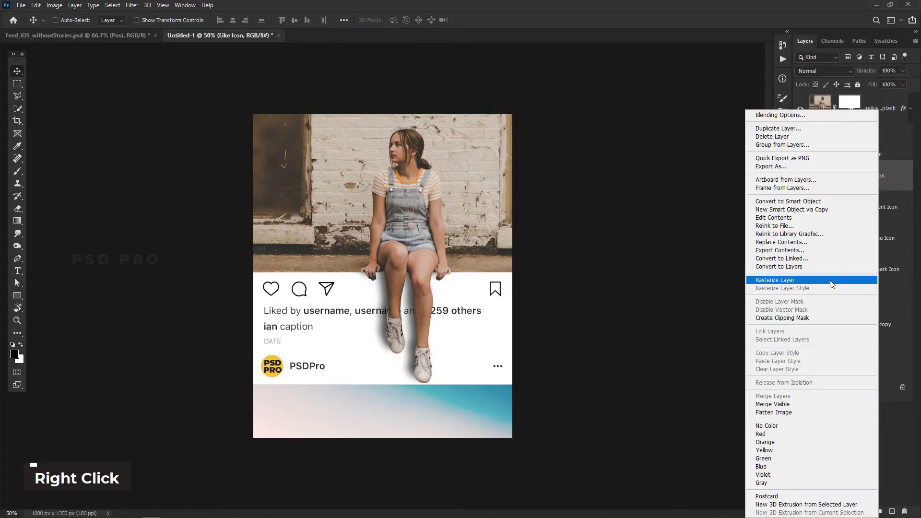
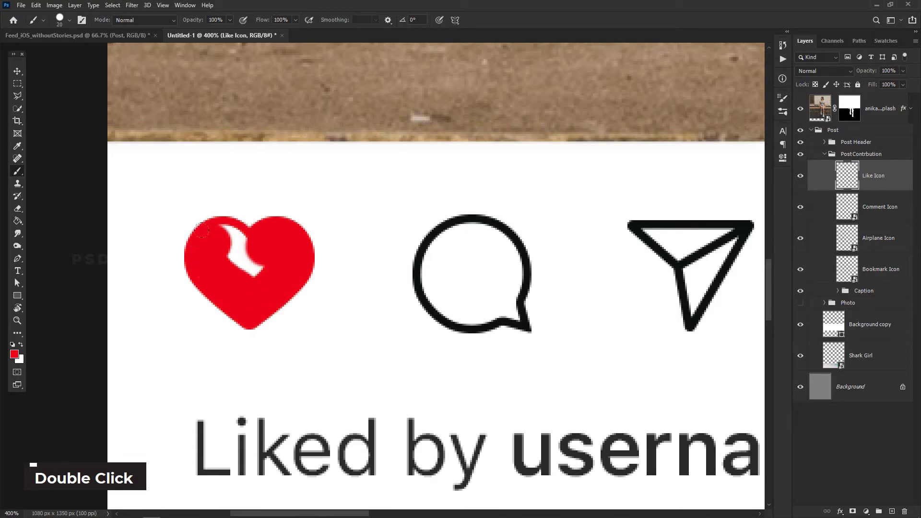
Paint the heart solid red with a brush, then zoom back out to the full post.
key("ctrl+-")
key("ctrl+-")
key("ctrl+-")
key("ctrl+0")
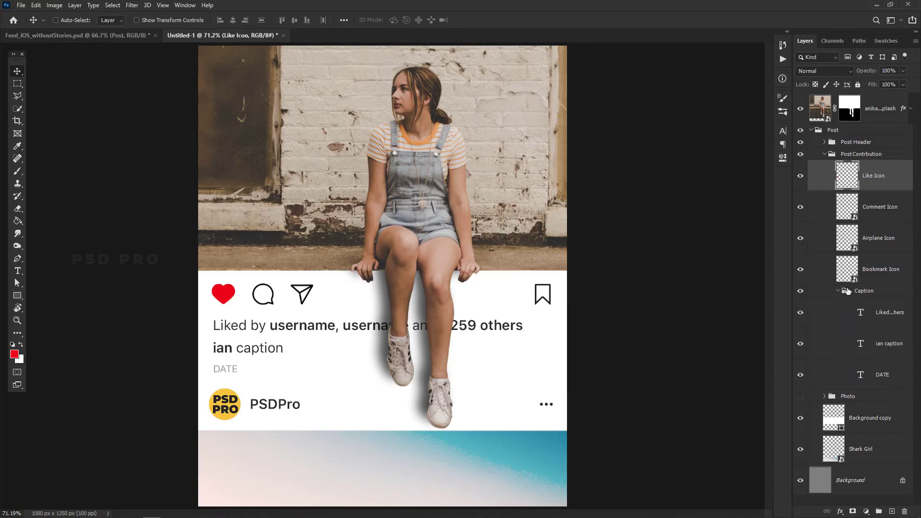
Replace 'username' in the likes line with bold 'You' and commit the edit.
double_click(862, 314)
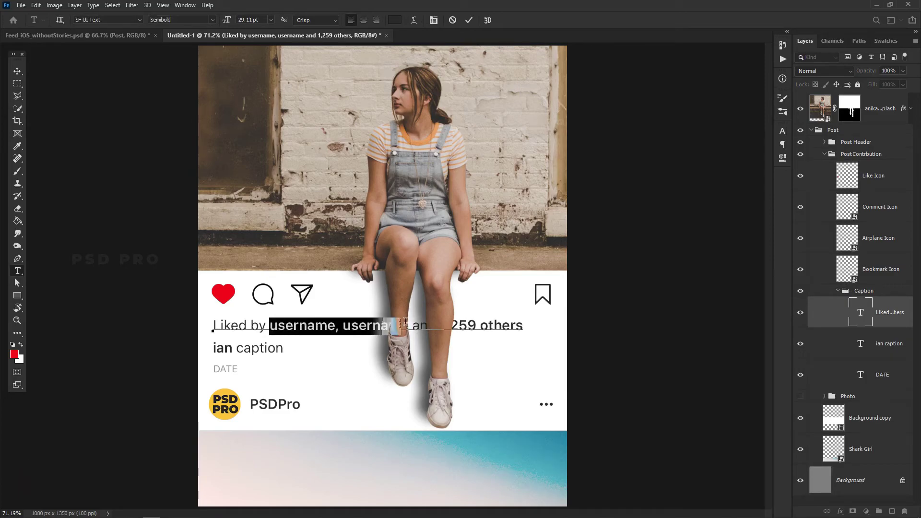
key("BackSpace")
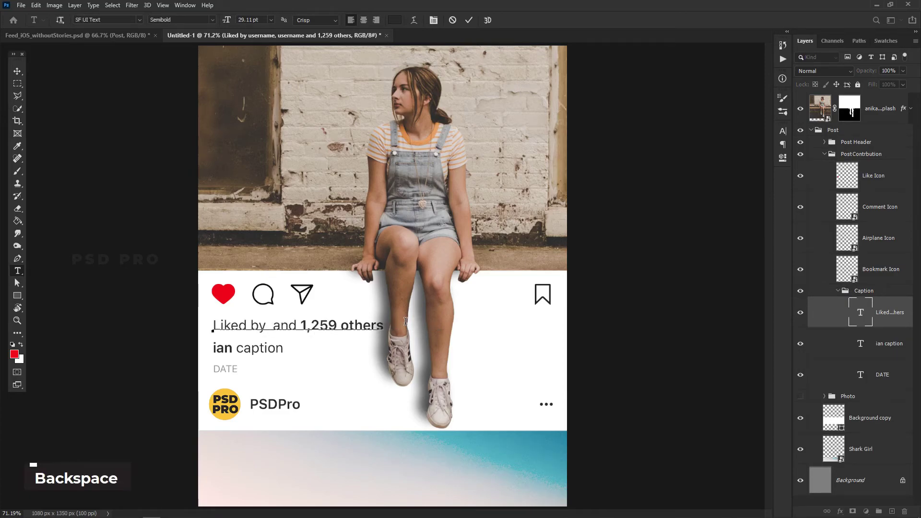
key("BackSpace")
key("shift+y")
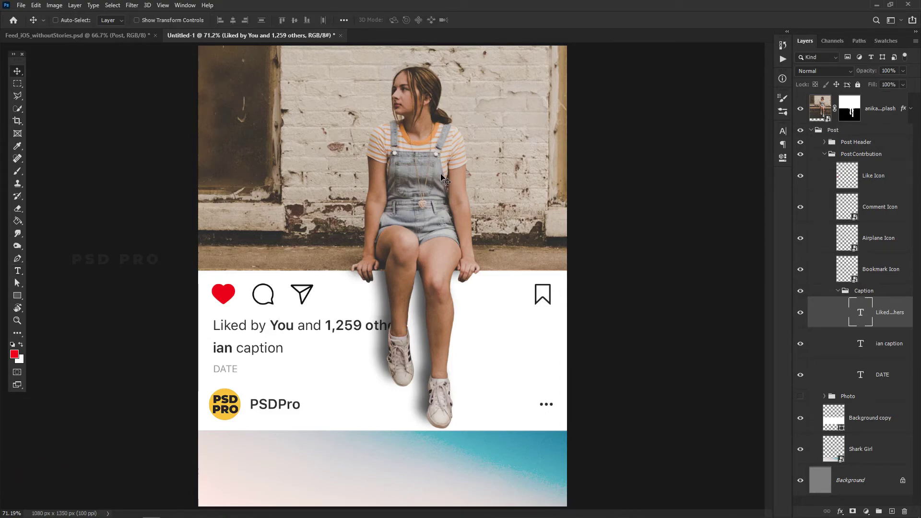
Nudge the girl's photo layer slightly to the right with the arrow keys.
double_click(881, 119)
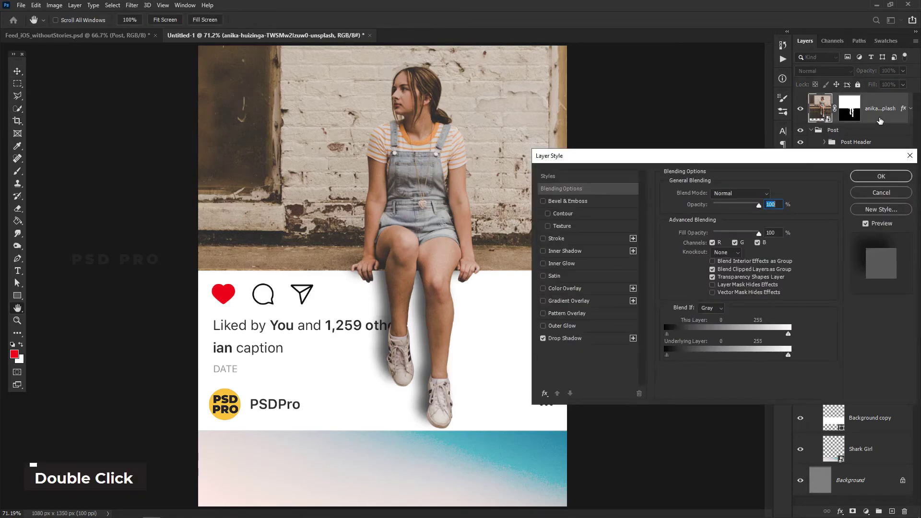
double_click(887, 124)
key("shift+Right")
key("shift+Right")
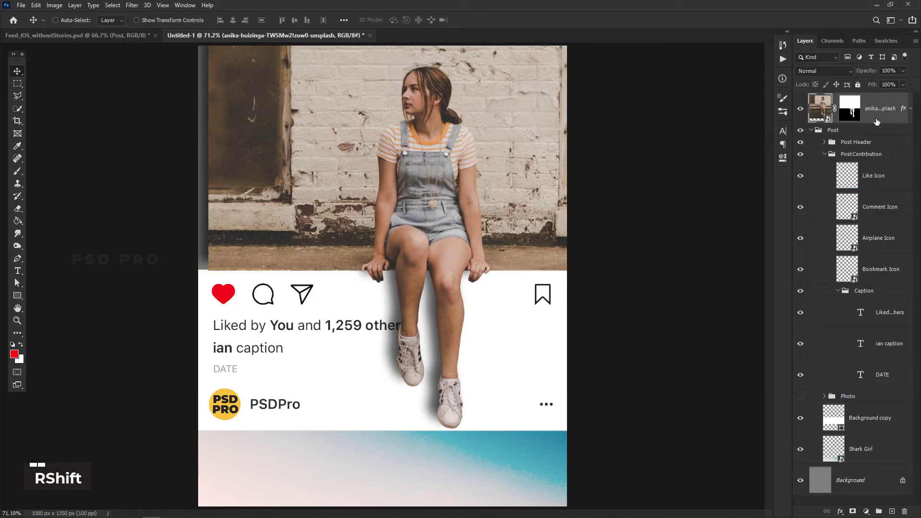
key("Up")
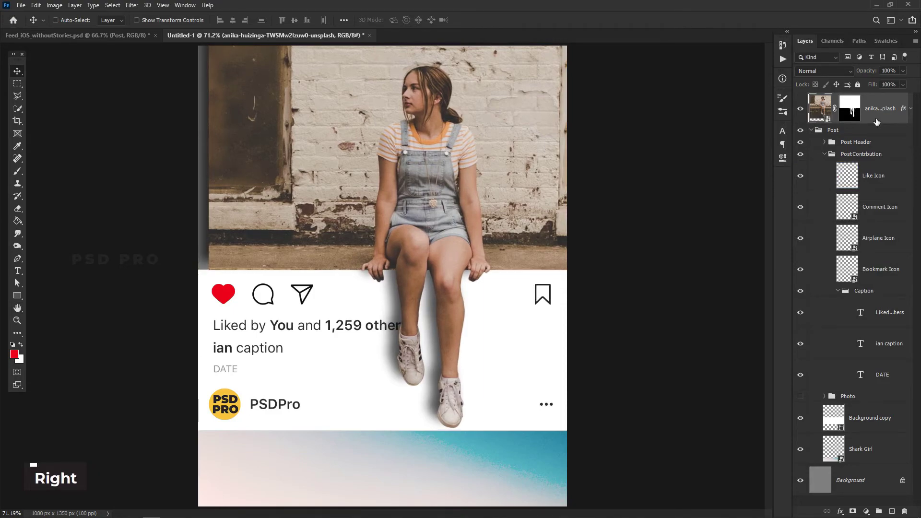
key("Right")
key("Right")
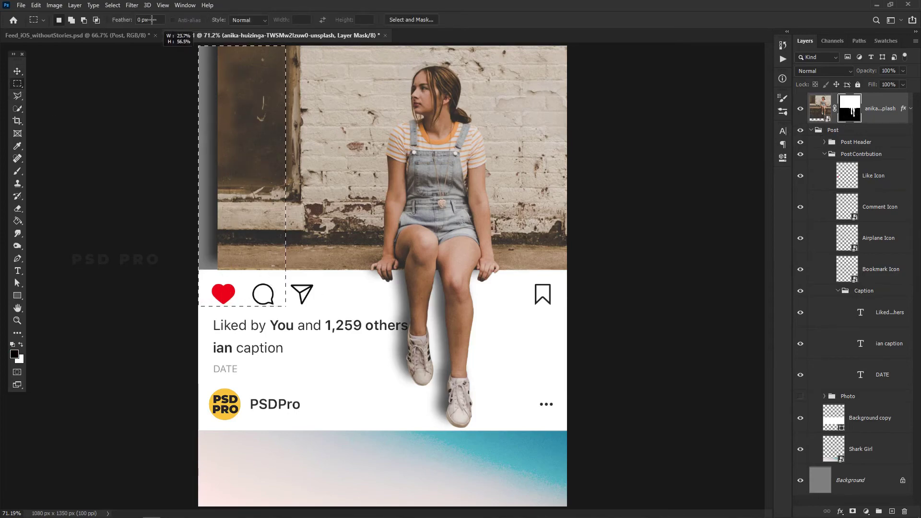
Select the left strip of the photo's layer mask and start transforming it.
key("ctrl+y")
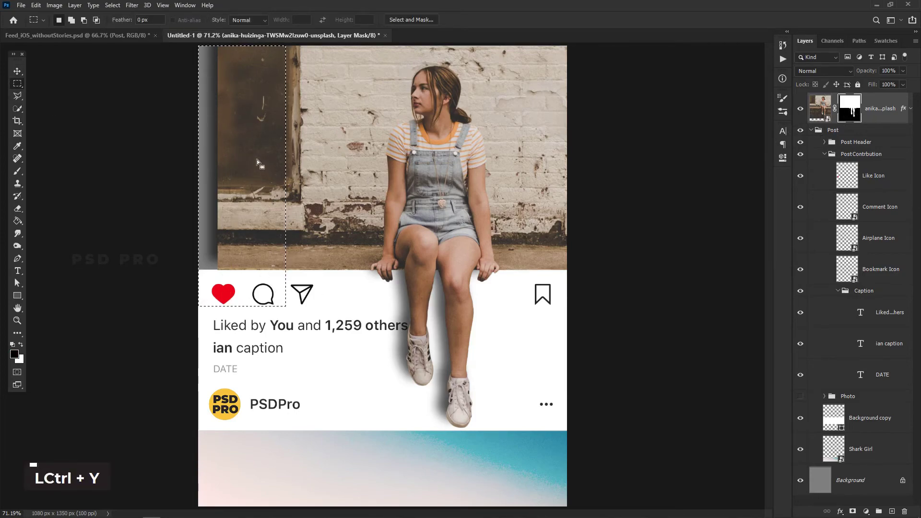
key("ctrl+t")
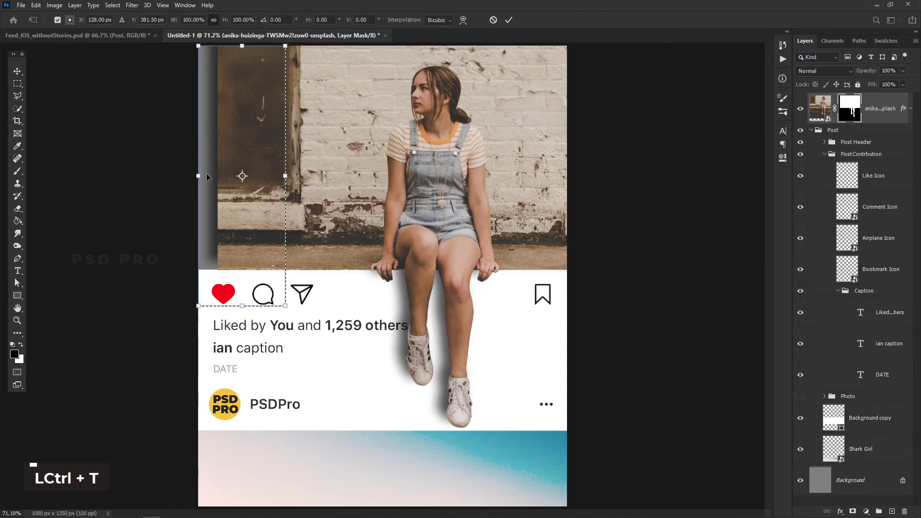
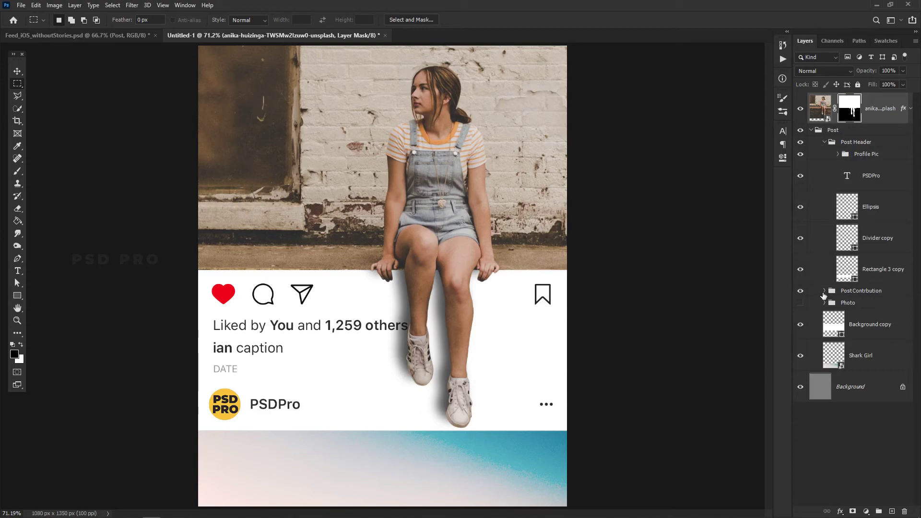
Retype the DATE text layer to read 'JUNE 26'.
scroll("down", 3)
double_click(864, 389)
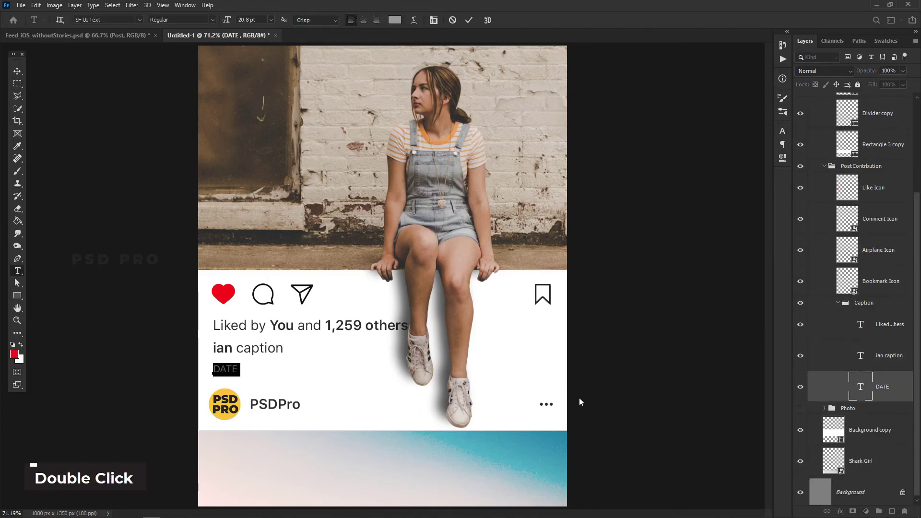
double_click(584, 403)
key("shift+j")
key("shift+u")
key("shift+n")
key("shift+e")
key("shift+space")
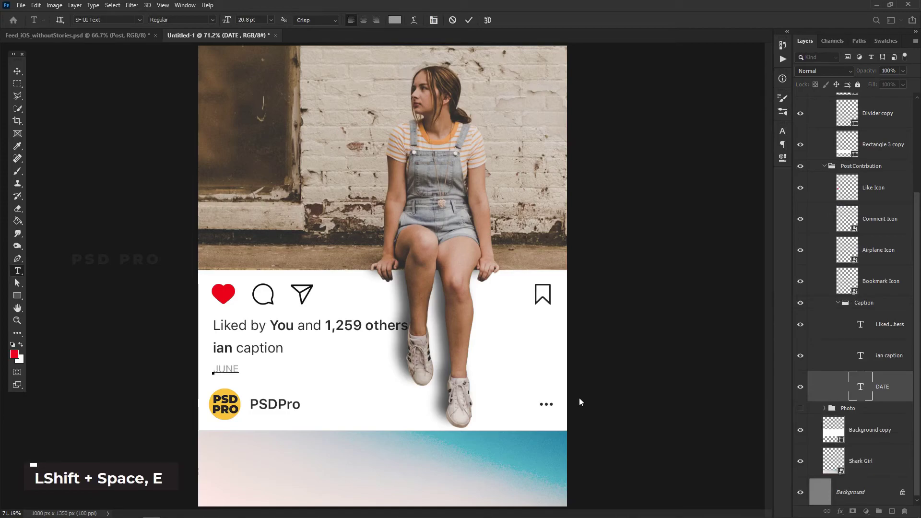
key("2")
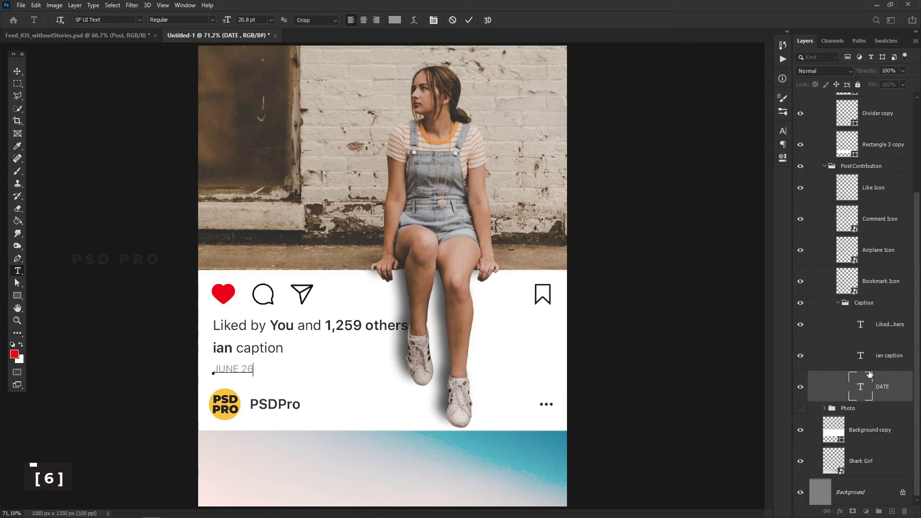
Replace 'ian' with 'PSD Pro' and paste the quote about doing nothing every day.
double_click(861, 355)
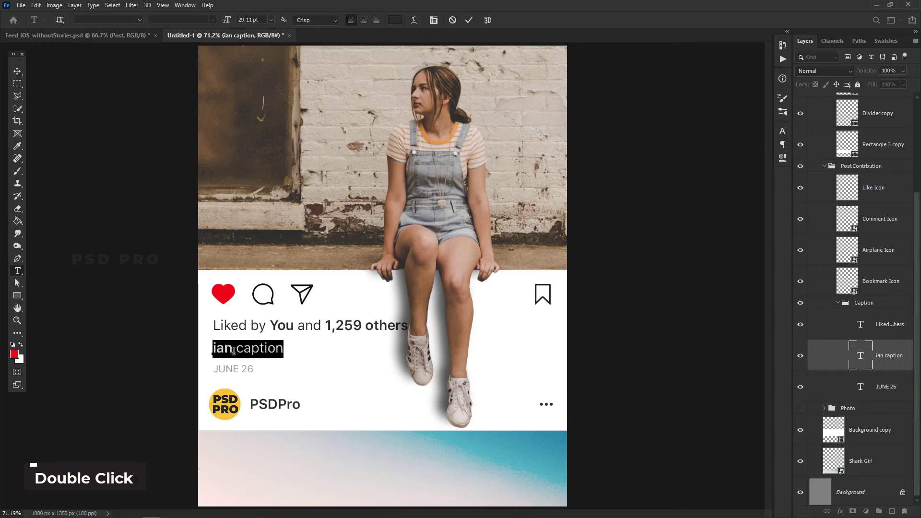
double_click(862, 358)
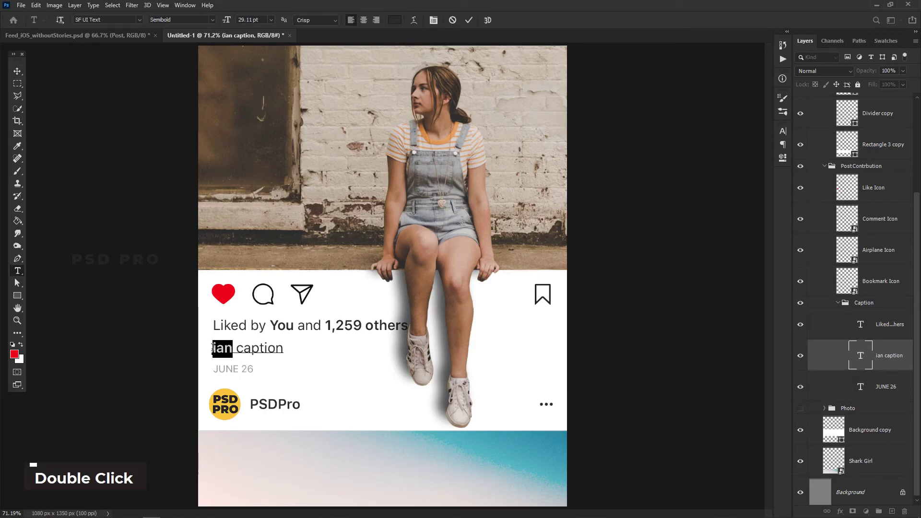
key("shift+d")
key("space")
key("shift+p")
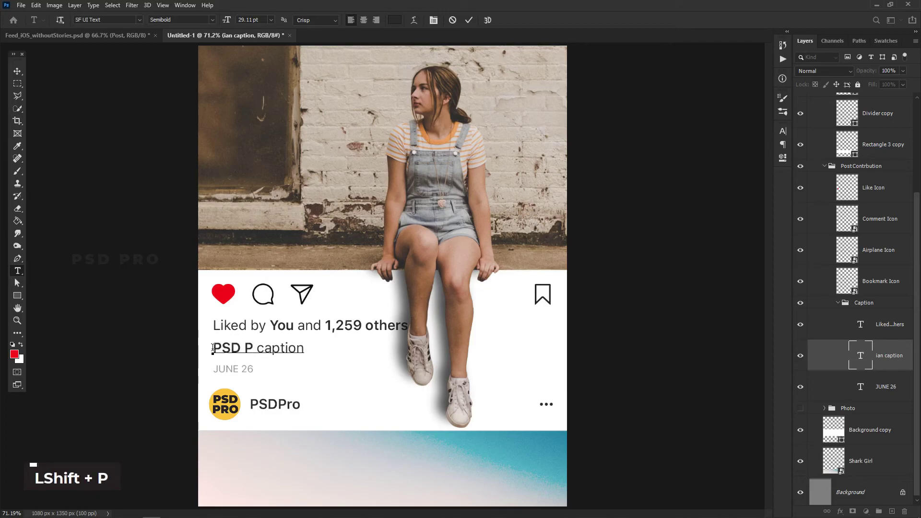
key("Right")
key("Delete")
key("Delete")
key("Delete")
key("Delete")
key("Delete")
key("Delete")
key("Delete")
key("ctrl+v")
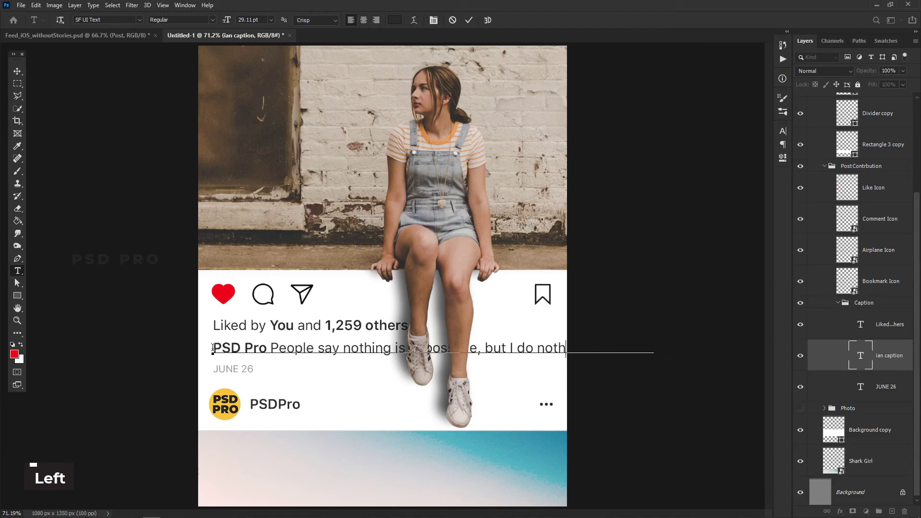
Break the caption onto a second line and commit the text.
key("Left")
key("Left")
key("Left")
key("Left")
key("Left")
key("Left")
key("Left")
key("Return")
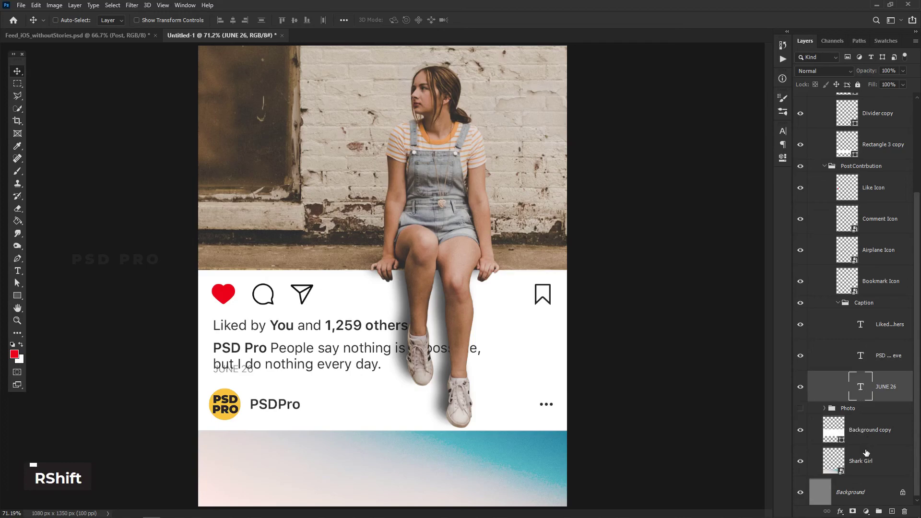
Locate and select the Post Header group in the Layers panel.
scroll("down", 3)
left_click(868, 460)
scroll("up", 3)
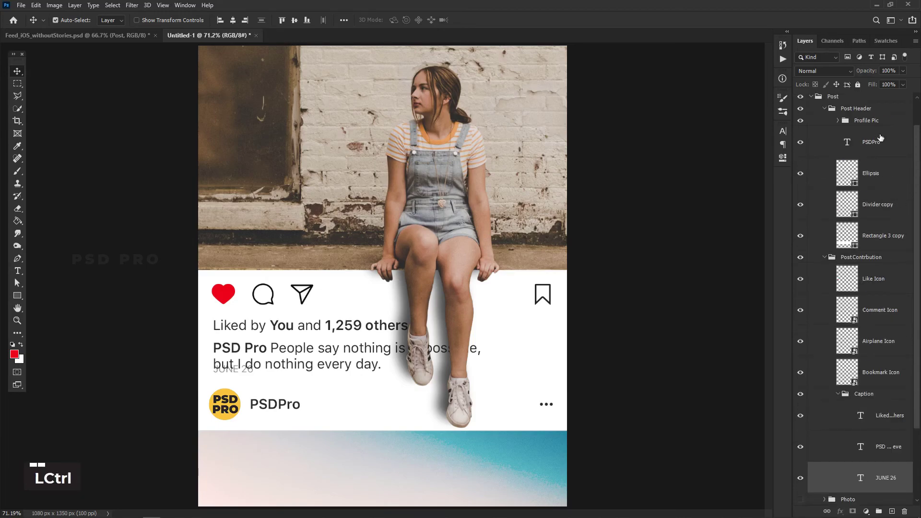
left_click(876, 124)
left_click(873, 114)
scroll("down", 3)
left_click(898, 390)
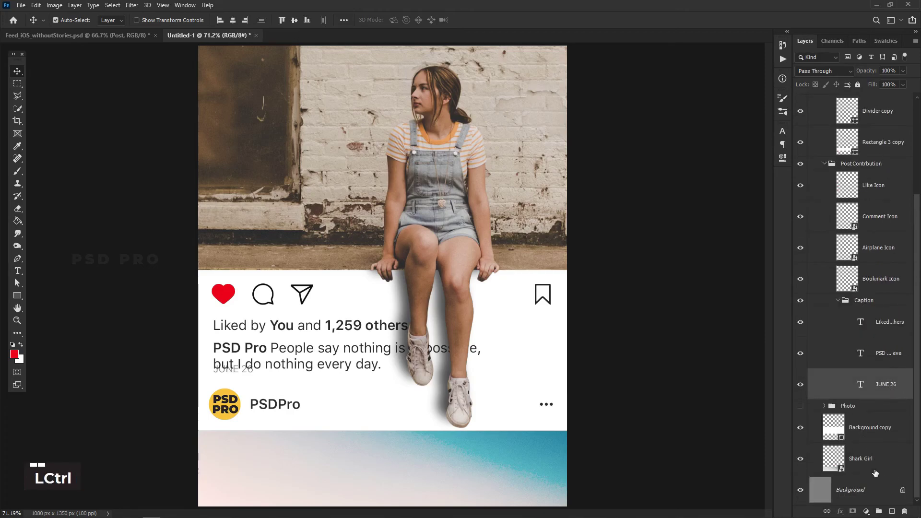
left_click(884, 463)
Move the header row down below the two-line caption, then select the white panel layer.
key("shift+Down")
key("shift+Down")
key("shift+Down")
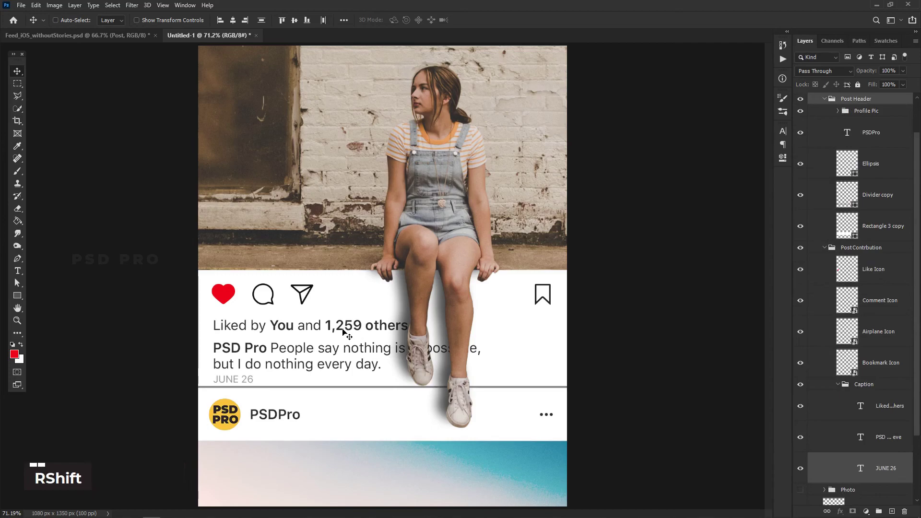
key("shift+Down")
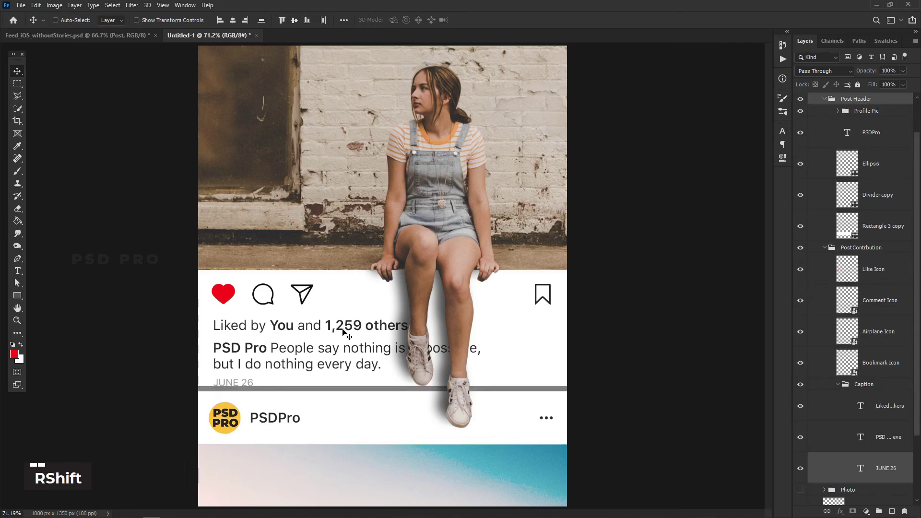
double_click(871, 235)
scroll("down", 3)
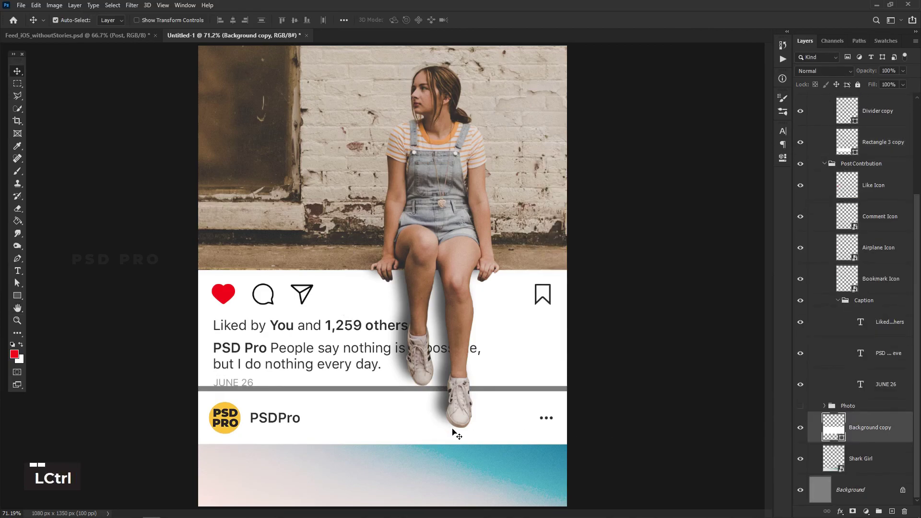
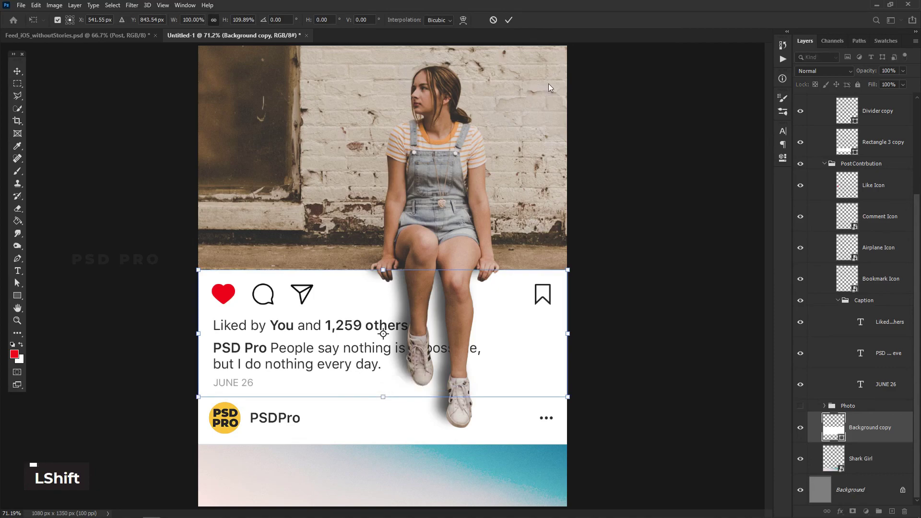
Commit the stretched white panel and zoom out to see the whole post.
double_click(514, 27)
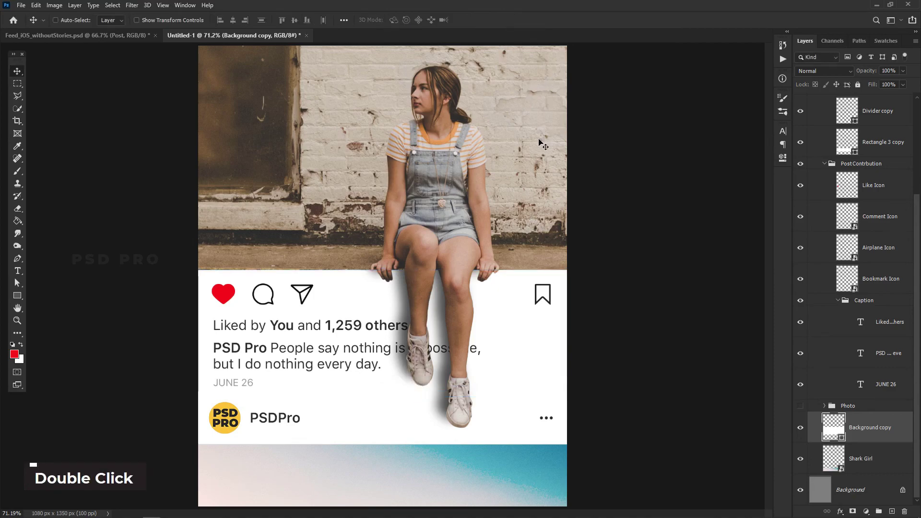
key("ctrl+-")
key("ctrl+-")
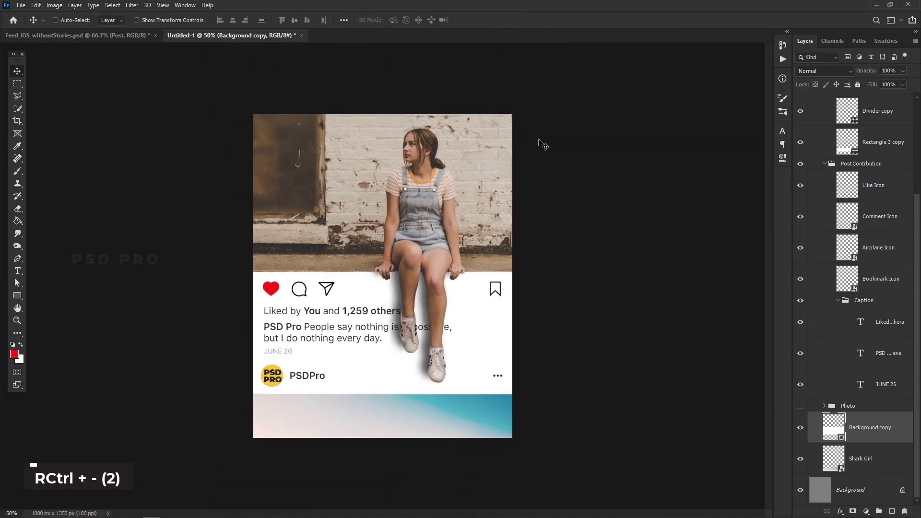
scroll("down", 3)
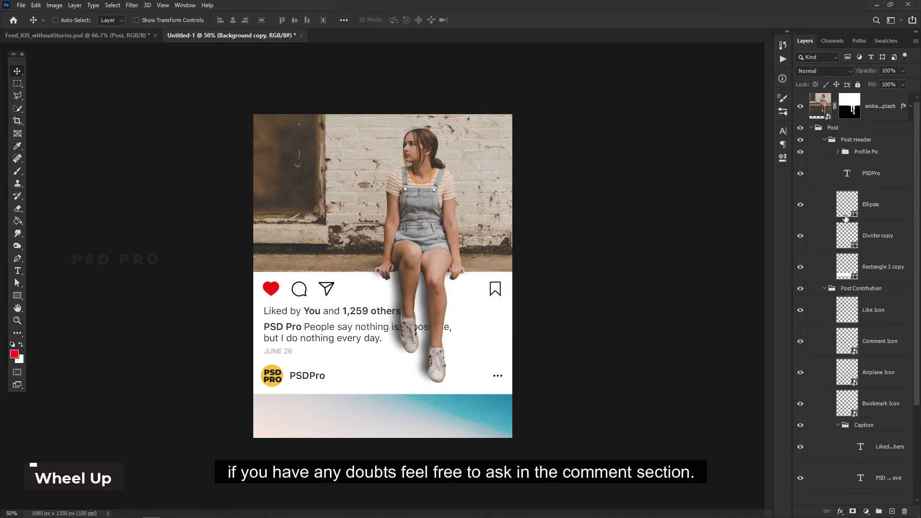